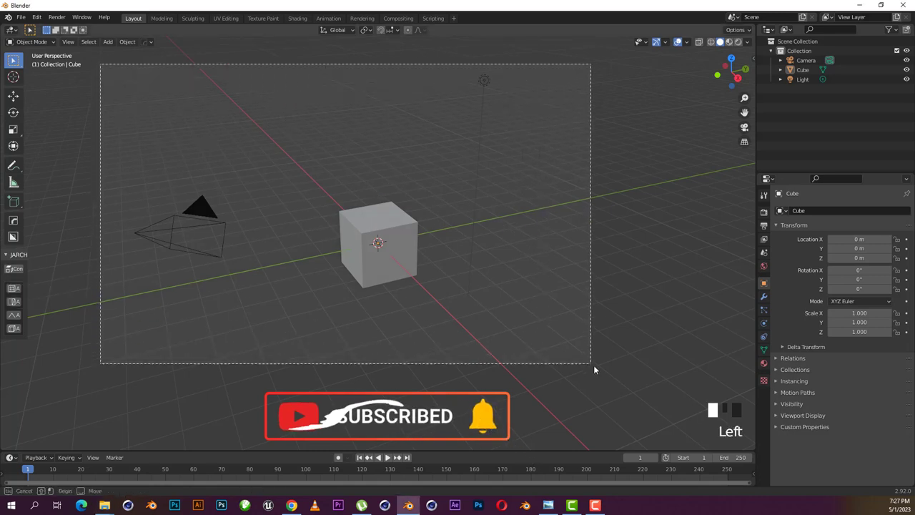
Delete the default cube, camera and light, leaving an empty scene viewed from the front
key("Delete")
left_click(489, 248)
key("KP_1")
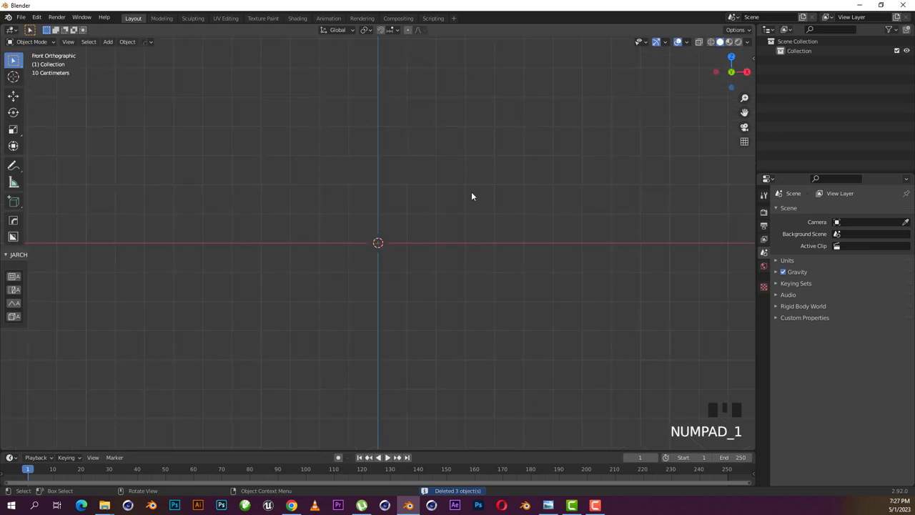
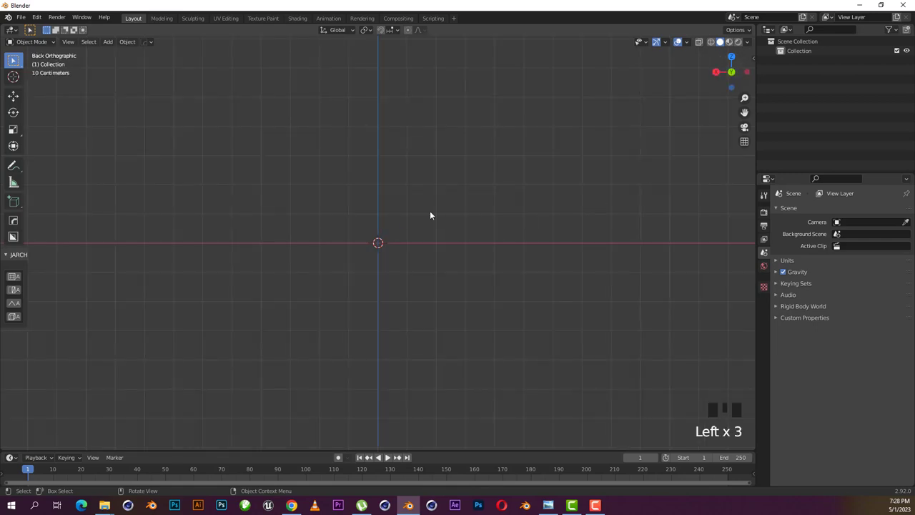
Load the carving photo as a reference image and move it into place near the origin
key("KP_1")
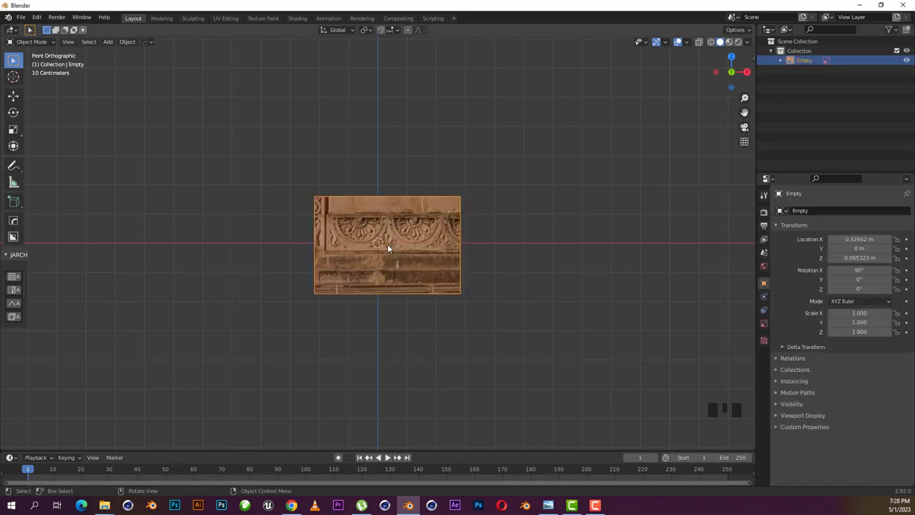
scroll("up", 3)
left_click(442, 151)
key("g")
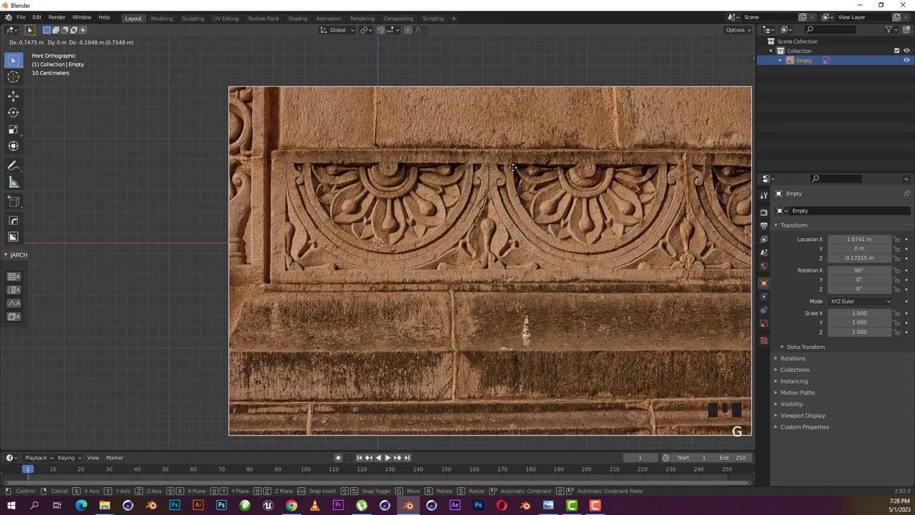
scroll("down", 3)
left_click(767, 323)
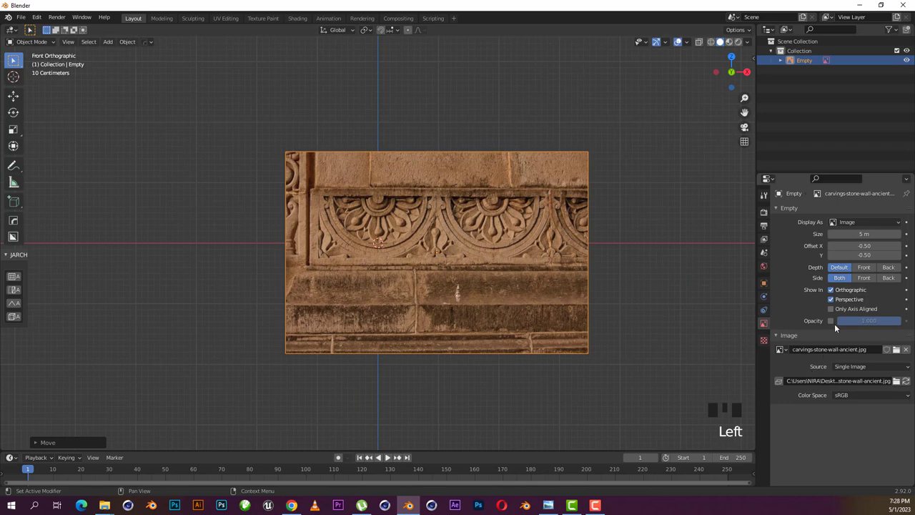
Enable Opacity on the reference image and fade it to about 0.21
left_click(833, 322)
left_click_drag(890, 324, 381, 173)
scroll("up", 3)
scroll("up", 3)
Pan and zoom the front view until a carved flower is centred at the origin
left_click_drag(511, 167, 449, 218)
scroll("down", 3)
left_click_drag(126, 209, 167, 208)
scroll("up", 3)
left_click_drag(450, 237, 372, 187)
scroll("down", 3)
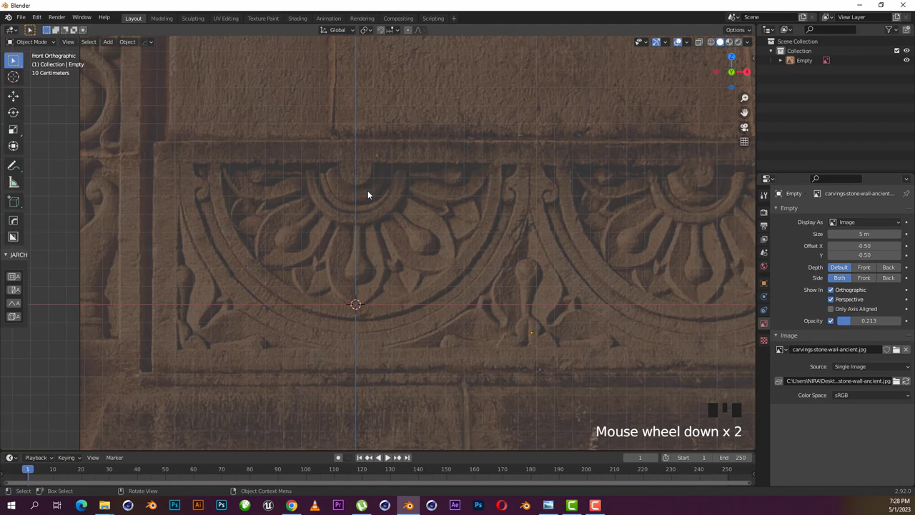
scroll("up", 3)
scroll("down", 3)
scroll("up", 3)
scroll("down", 3)
left_click_drag(118, 208, 134, 207)
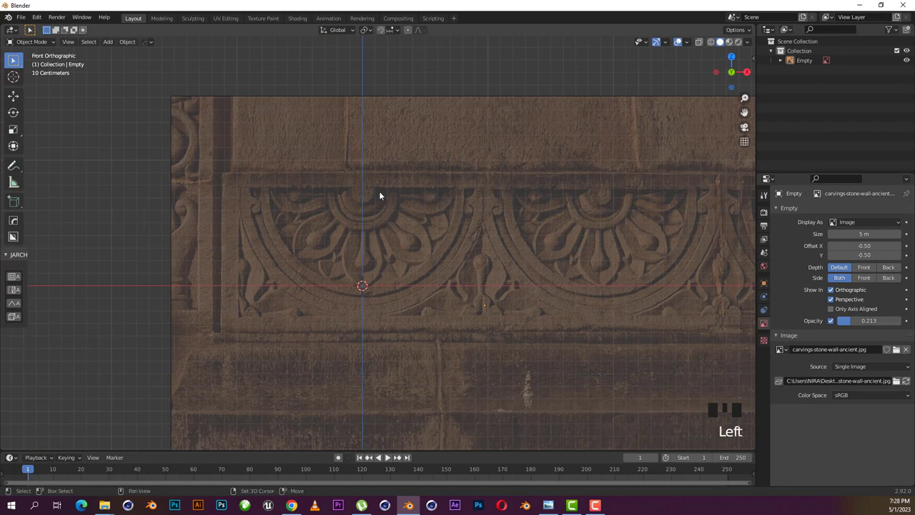
Add a mesh plane and rotate it 90° on X so it stands upright over the carving
key("shift+a")
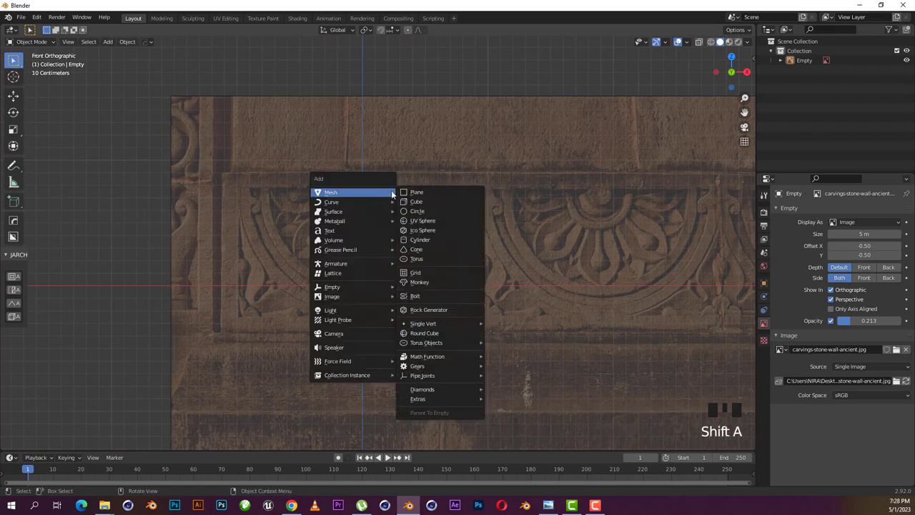
left_click(112, 215)
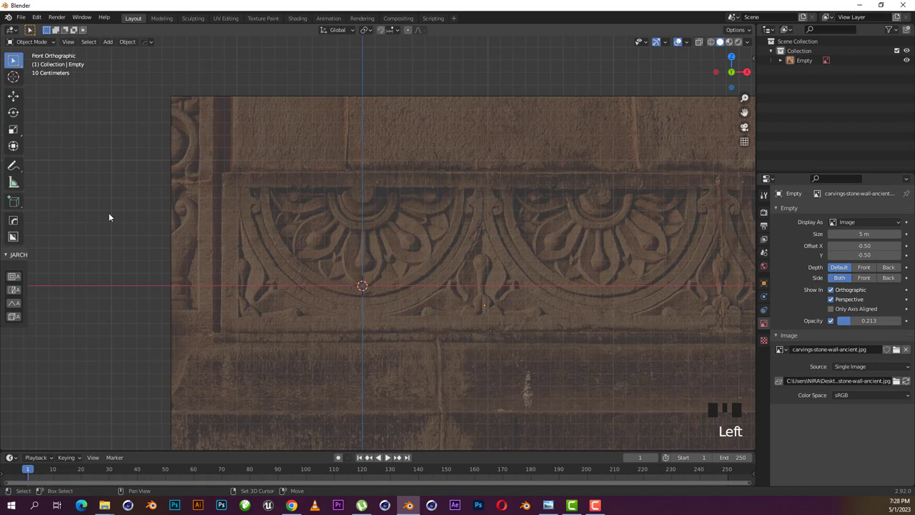
key("shift+a")
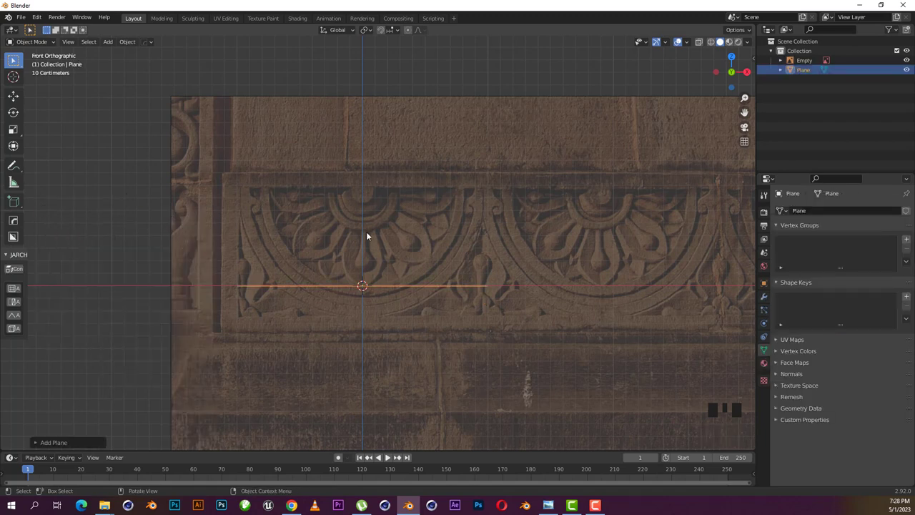
key("r")
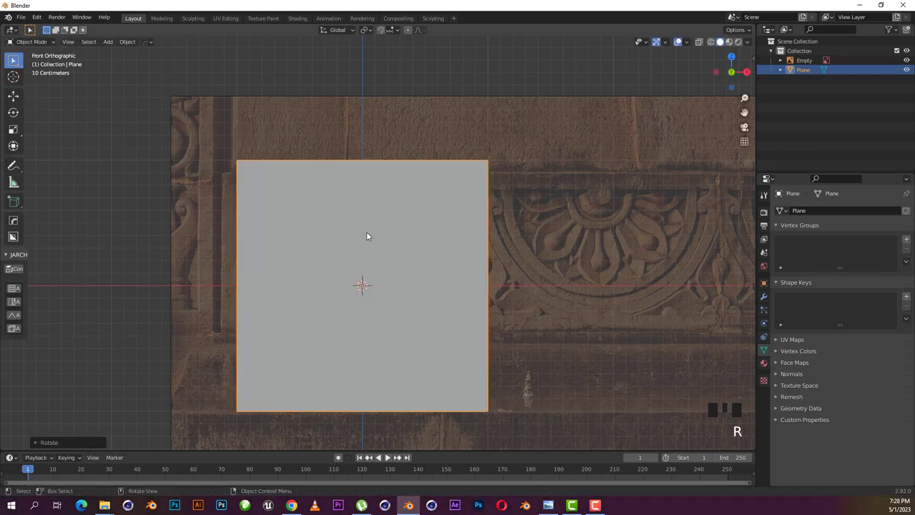
left_click_drag(58, 440, 331, 282)
left_click(423, 214)
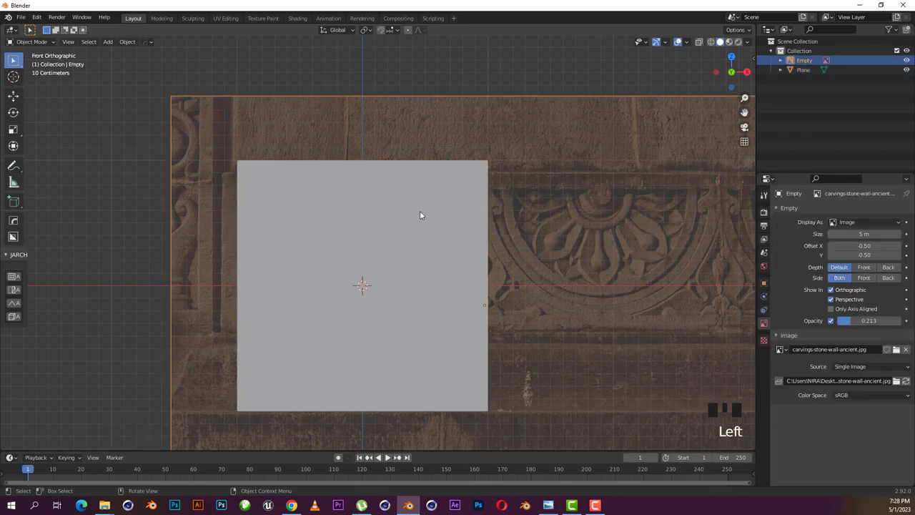
left_click(433, 214)
Scale the whole plane down, raise it onto the origin and narrow it on X into a tall rectangle
key("Tab")
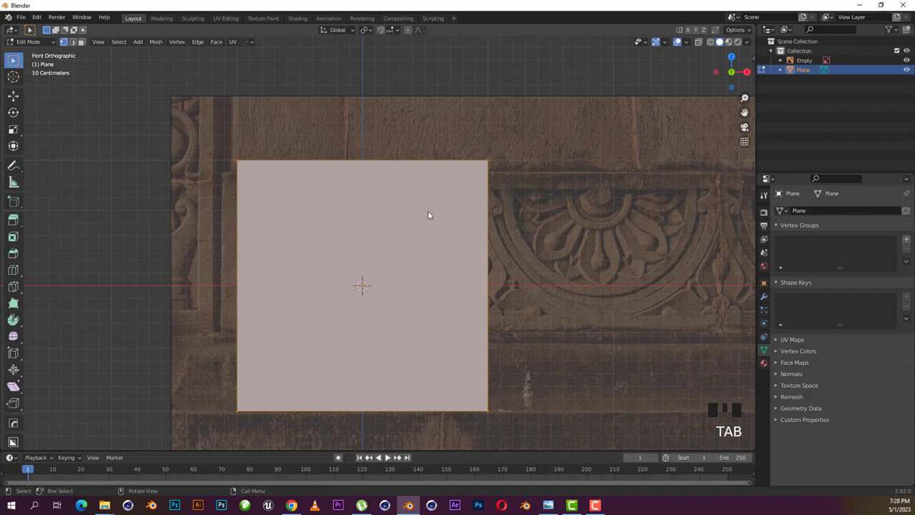
key("shift+z")
key("s")
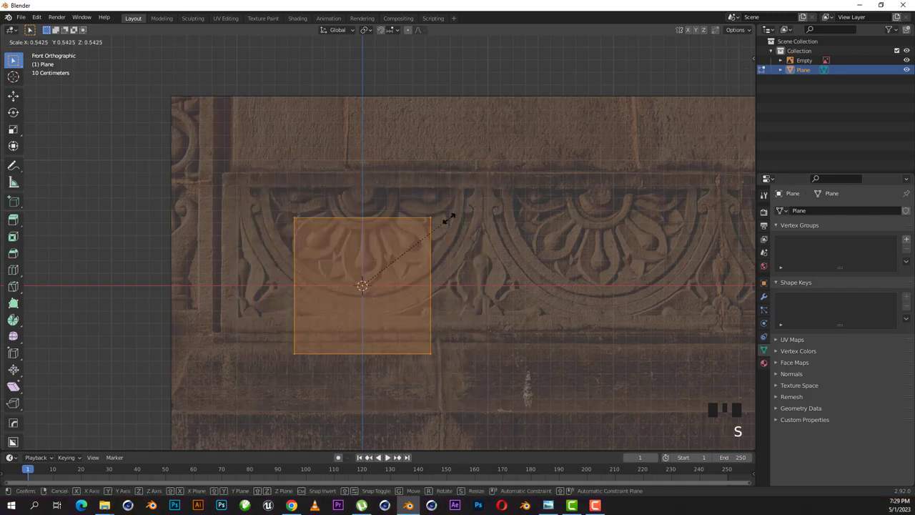
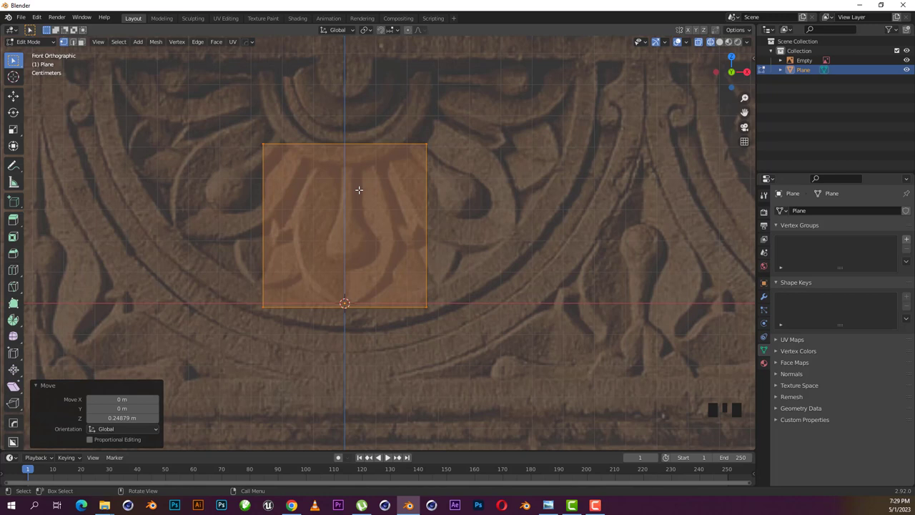
scroll("up", 3)
key("s")
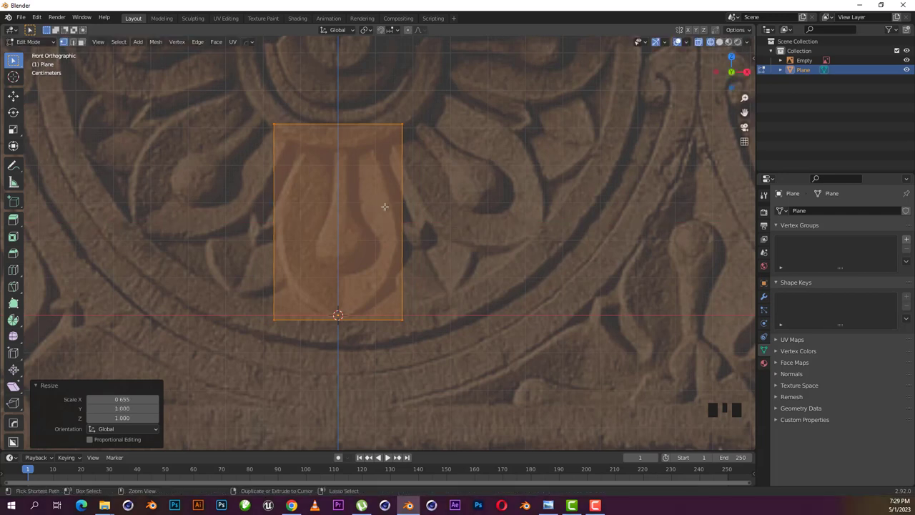
Add vertical and horizontal loop cuts and scale the edges to trace the carved petal outline
key("ctrl+r")
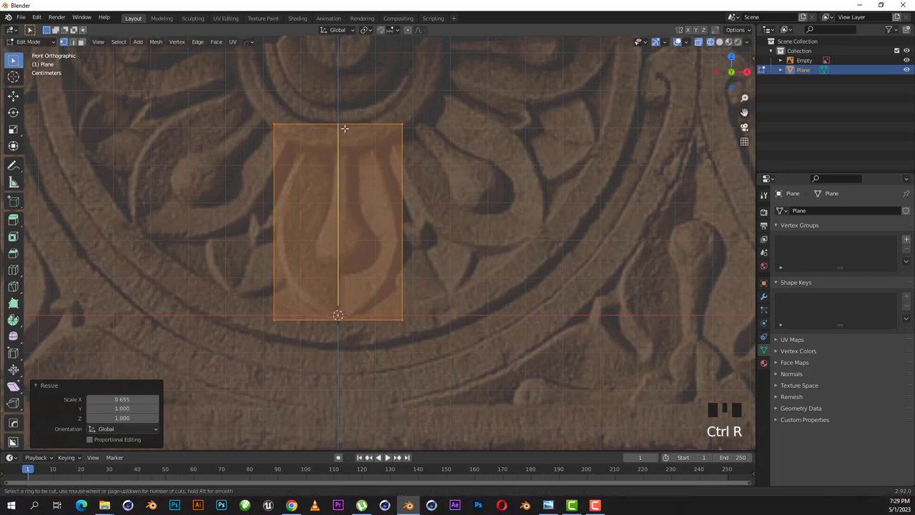
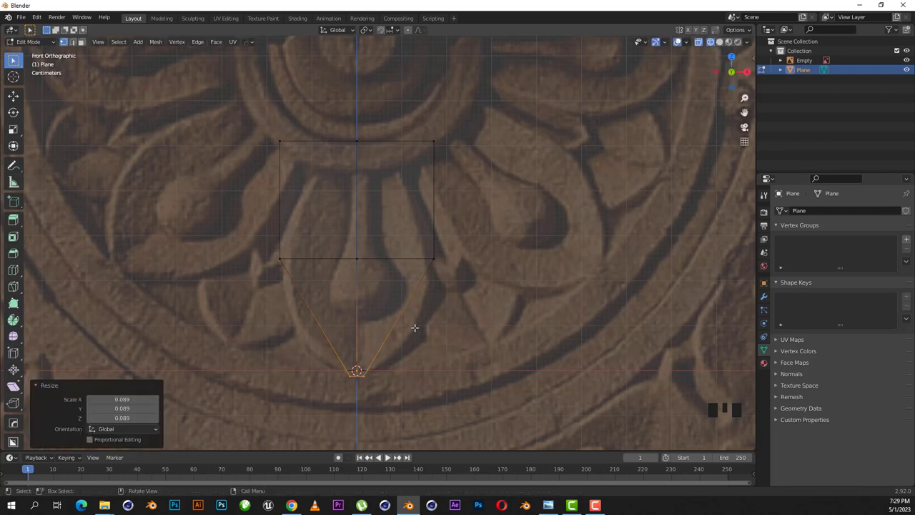
key("ctrl+r")
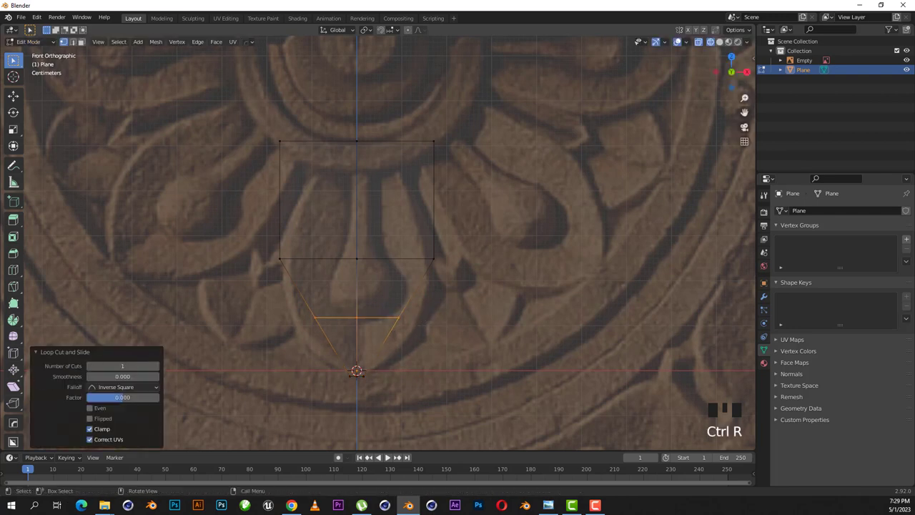
key("s")
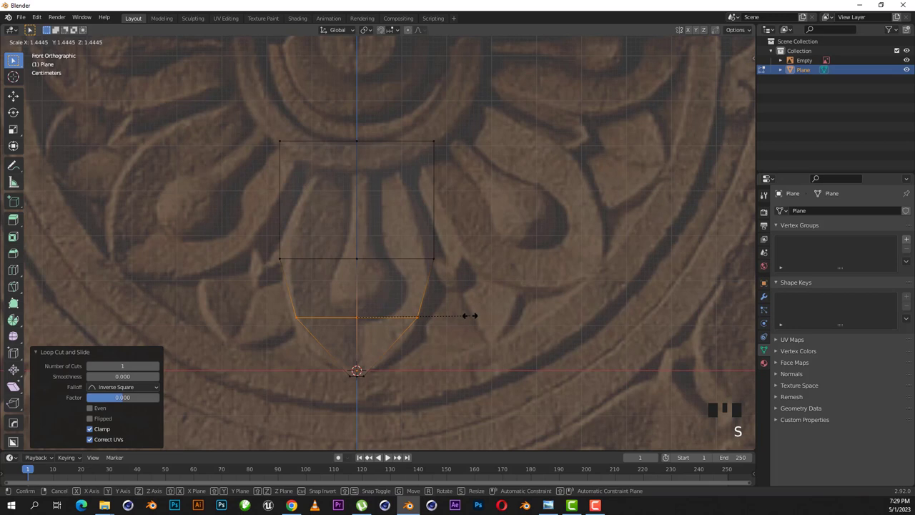
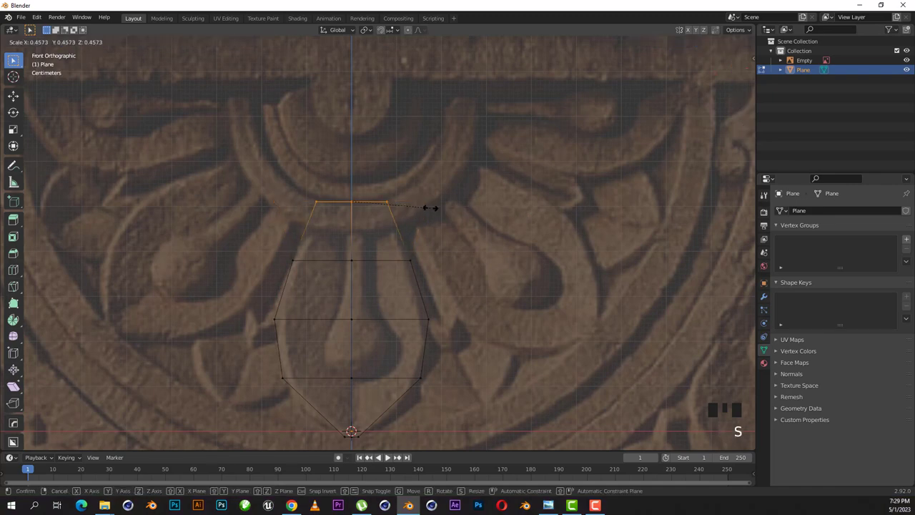
scroll("down", 3)
scroll("up", 3)
key("shift+z")
Return to Object Mode, push the reference image back behind the petal and orbit to check it in 3D
key("Tab")
scroll("down", 3)
left_click_drag(424, 247, 446, 196)
left_click(446, 195)
key("g")
scroll("up", 3)
left_click_drag(372, 246, 358, 256)
left_click(357, 255)
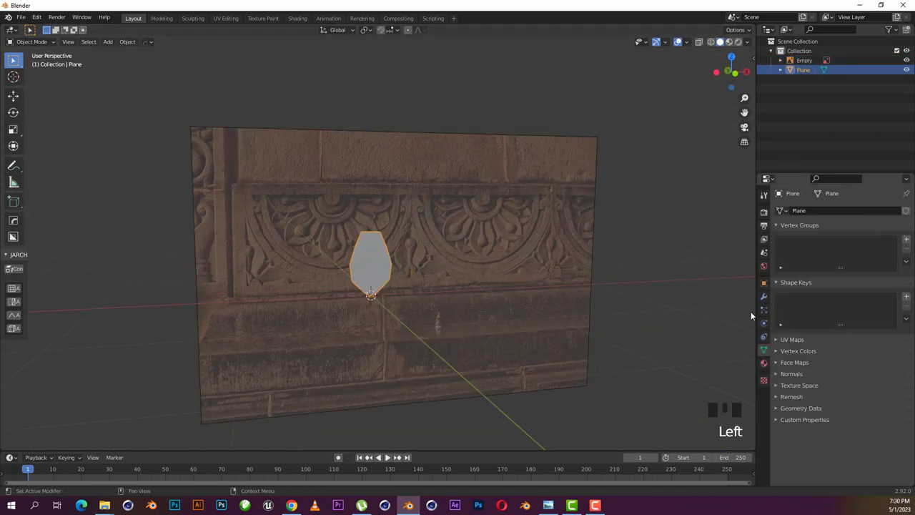
Add a Subdivision Surface modifier at viewport level 2, then reopen the petal mesh in front view
left_click(769, 301)
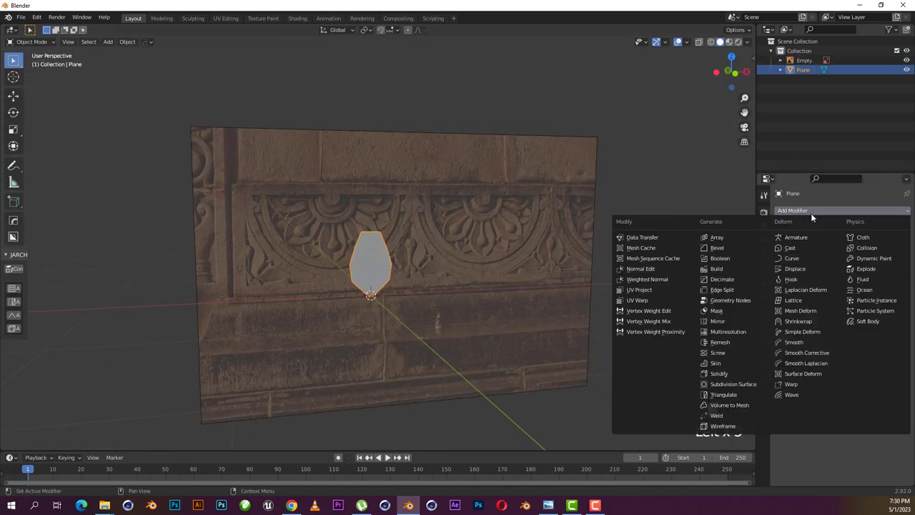
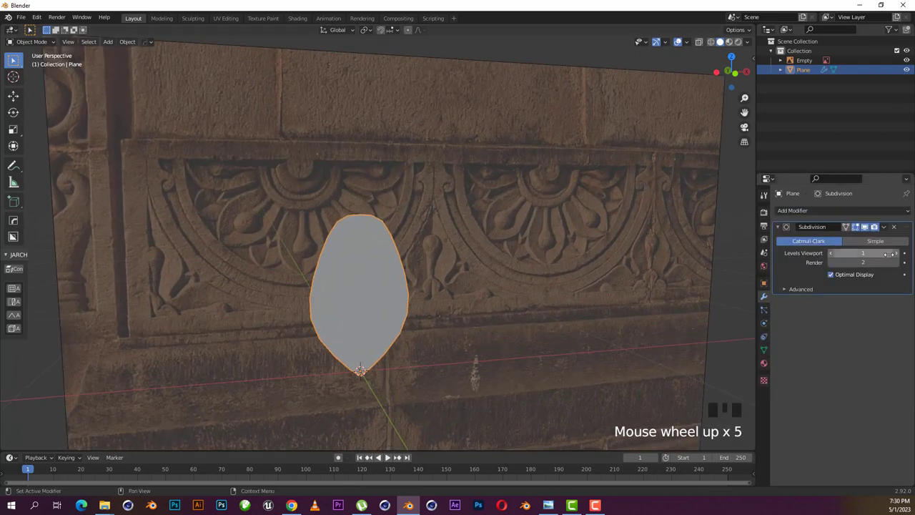
left_click_drag(901, 254, 410, 286)
scroll("down", 3)
key("KP_1")
key("Tab")
scroll("up", 3)
key("shift+z")
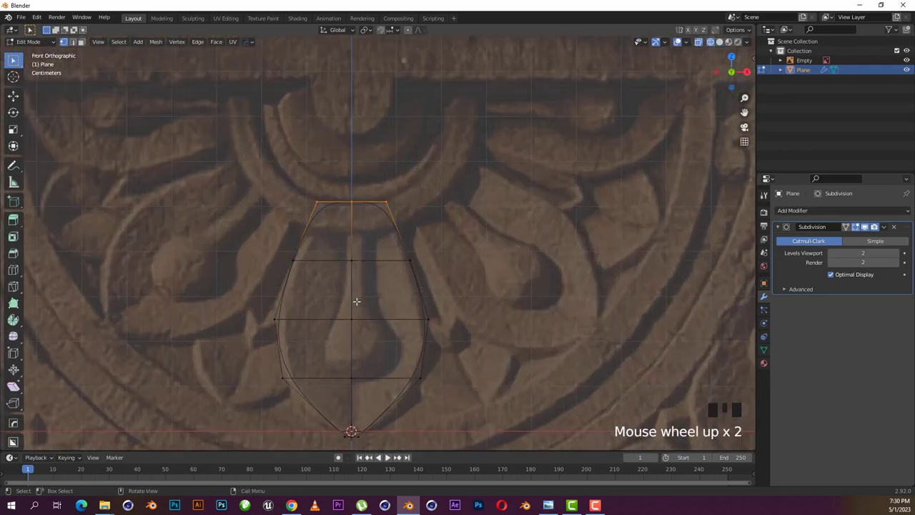
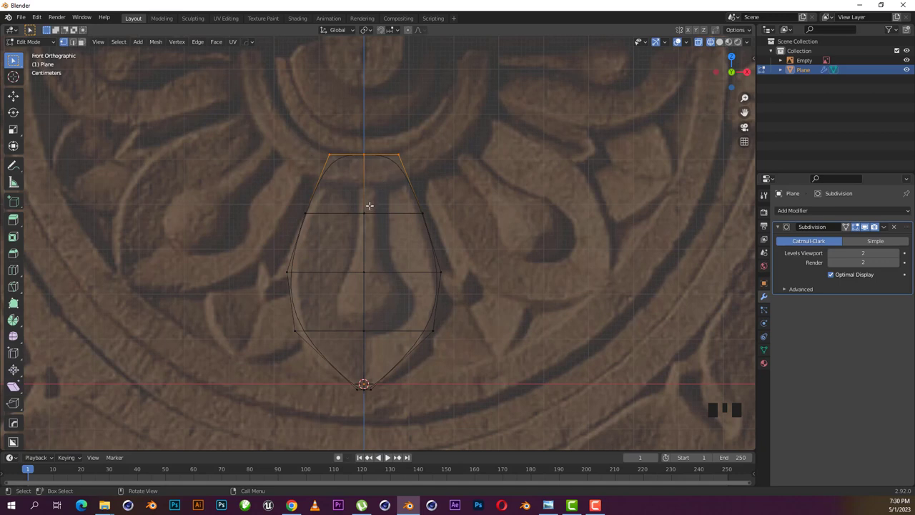
Add vertical loop cuts near the petal's left and right sides and slide them outward
key("ctrl+r")
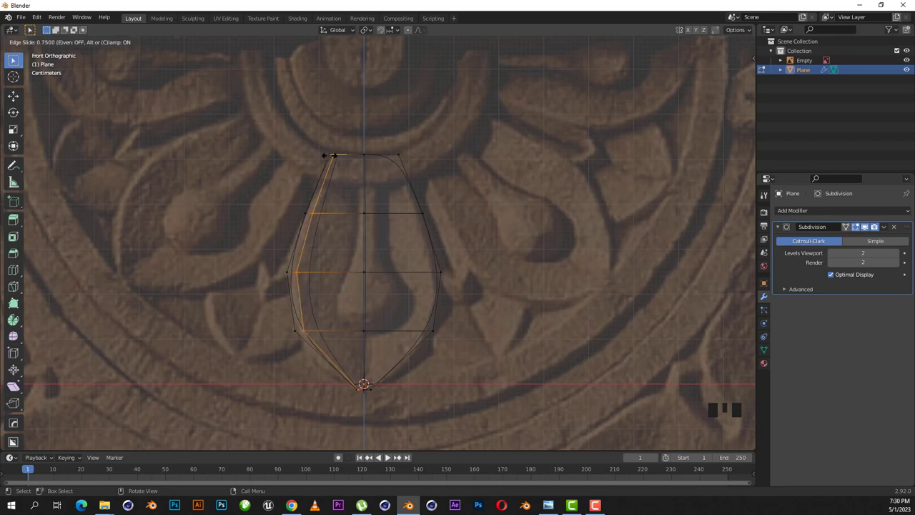
key("ctrl+r")
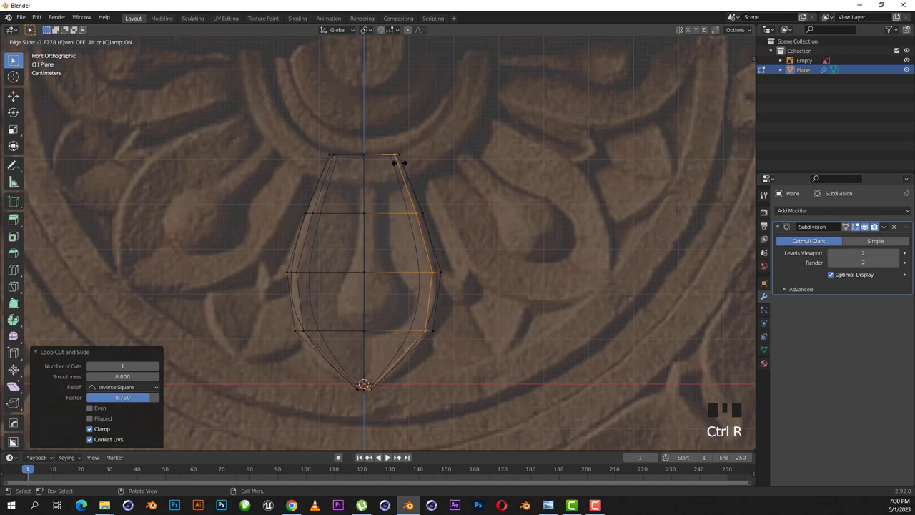
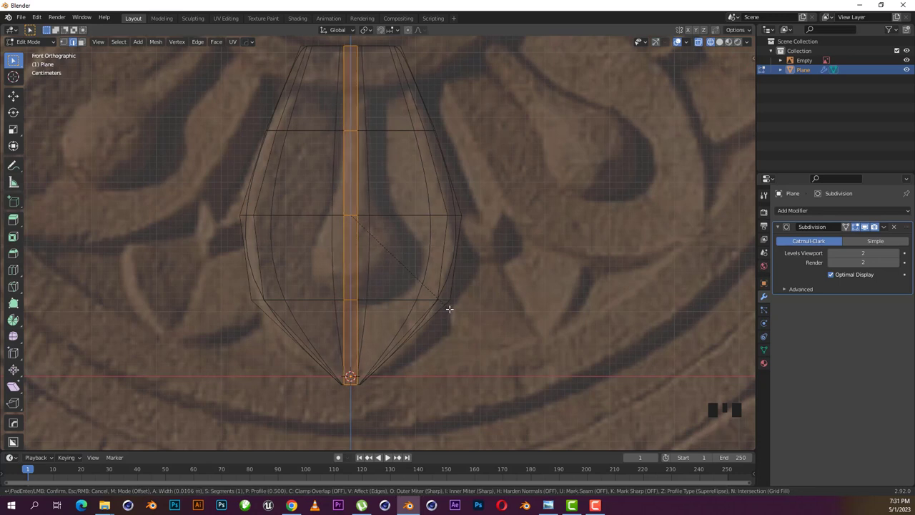
Finish widening the centre line into a strip so the level-2 subdivision shades the petal smooth
scroll("down", 3)
key("shift+z")
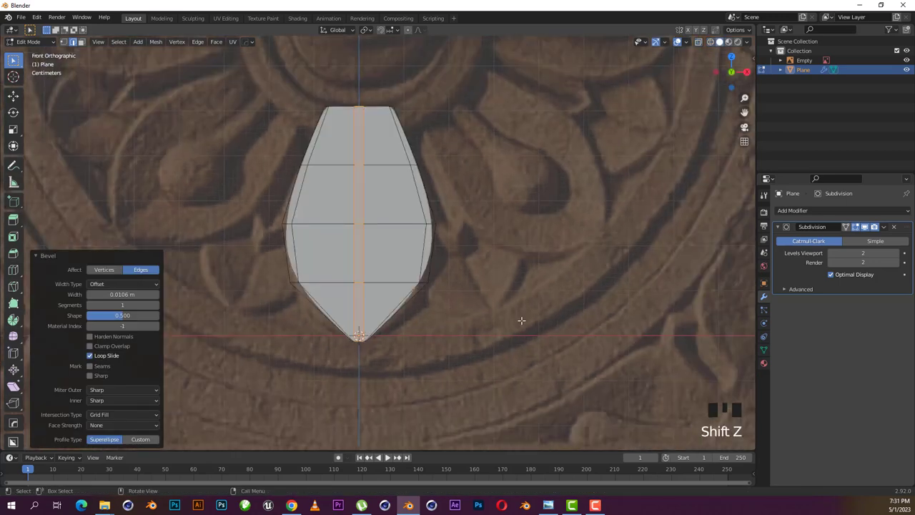
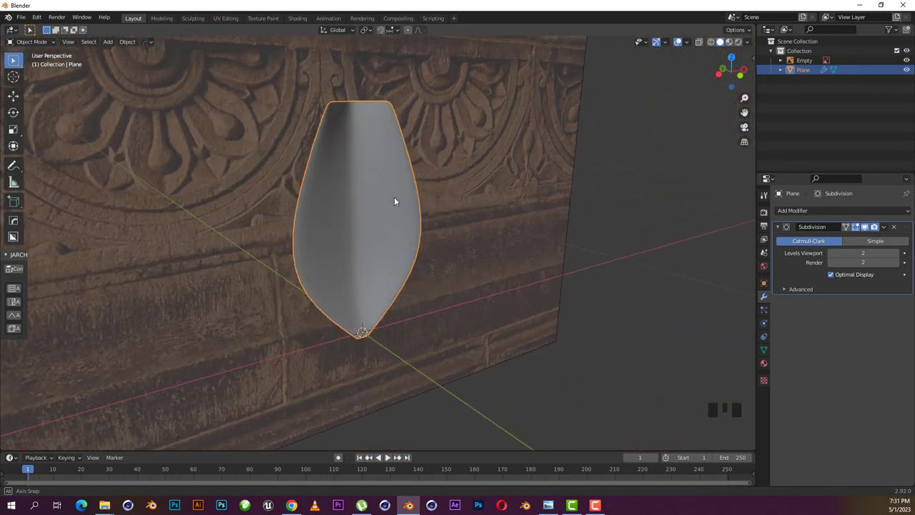
left_click_drag(413, 215, 411, 192)
Reopen the petal mesh in front view and nudge its vertices onto the carved petal outline
key("KP_1")
key("Tab")
left_click(413, 213)
key("Tab")
scroll("up", 3)
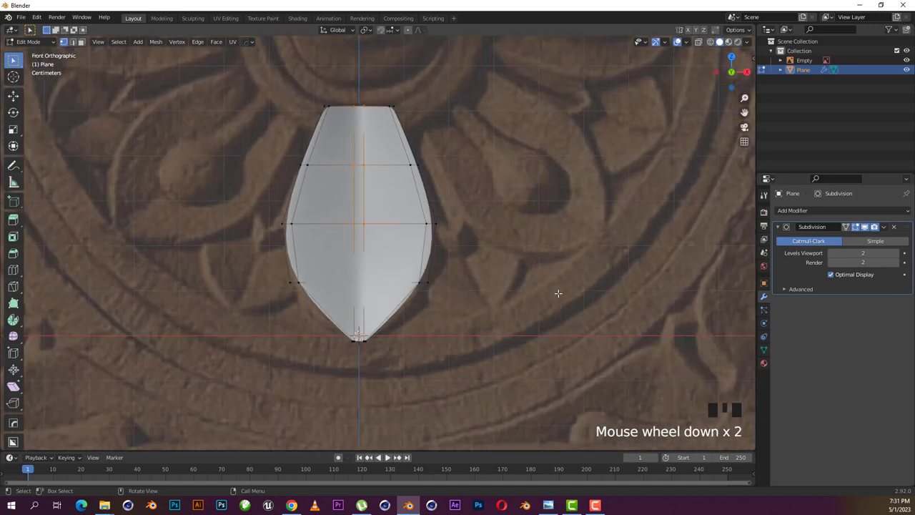
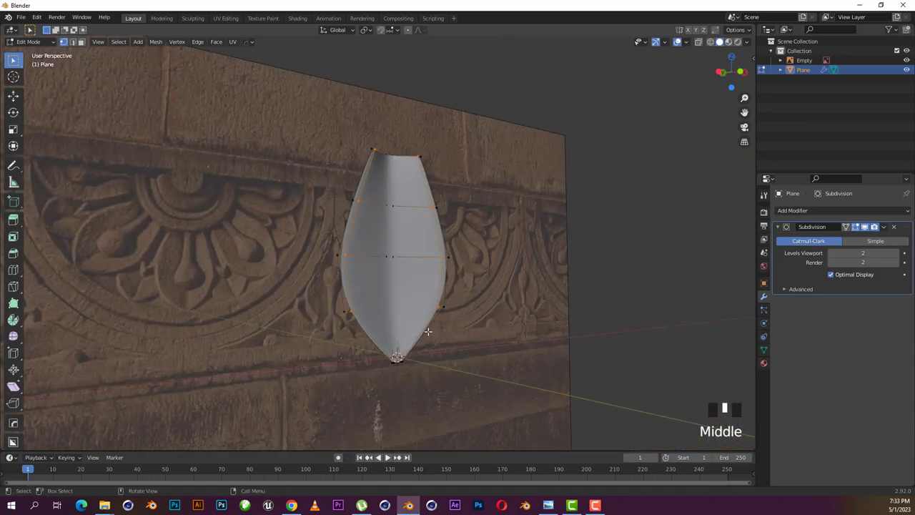
Push the petal's centre vertices back on Y and orbit to check the resulting curve
scroll("up", 3)
key("g")
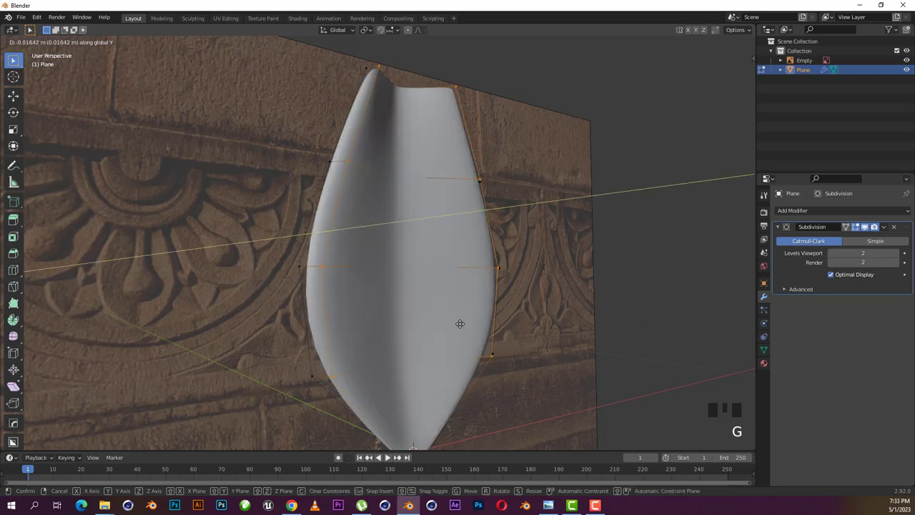
key("Tab")
scroll("down", 3)
left_click_drag(447, 307, 414, 210)
scroll("up", 3)
Edge-slide the loops toward the notched top to form a central crease, then leave Edit Mode
key("Tab")
key("ctrl+r")
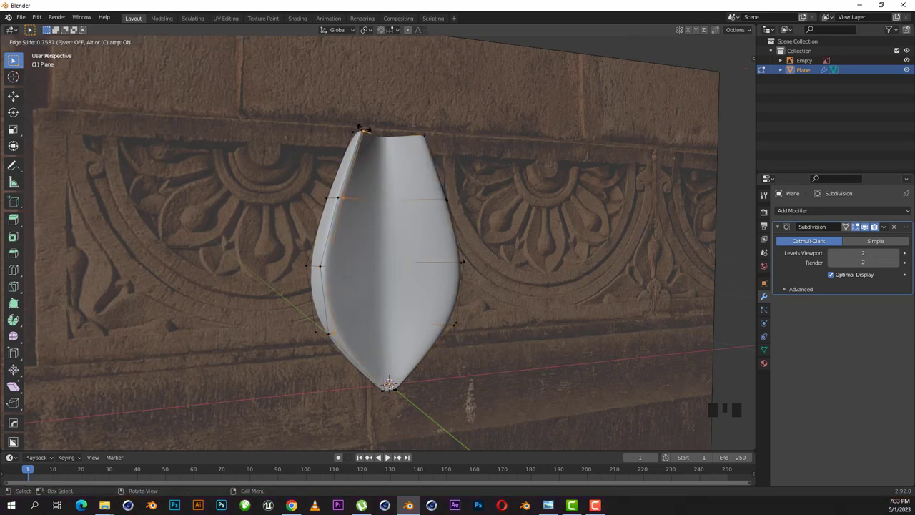
key("Tab")
left_click_drag(408, 215, 404, 214)
key("Tab")
key("ctrl+r")
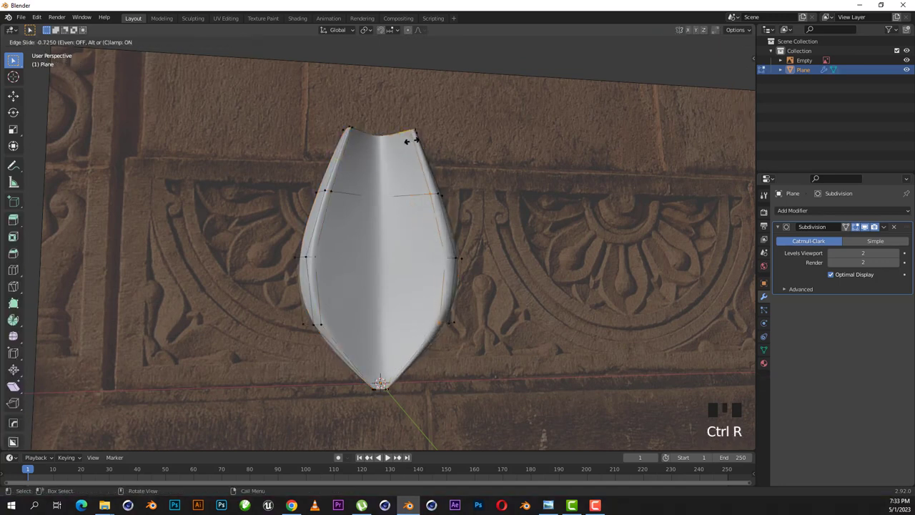
key("Tab")
scroll("down", 3)
left_click_drag(432, 239, 416, 264)
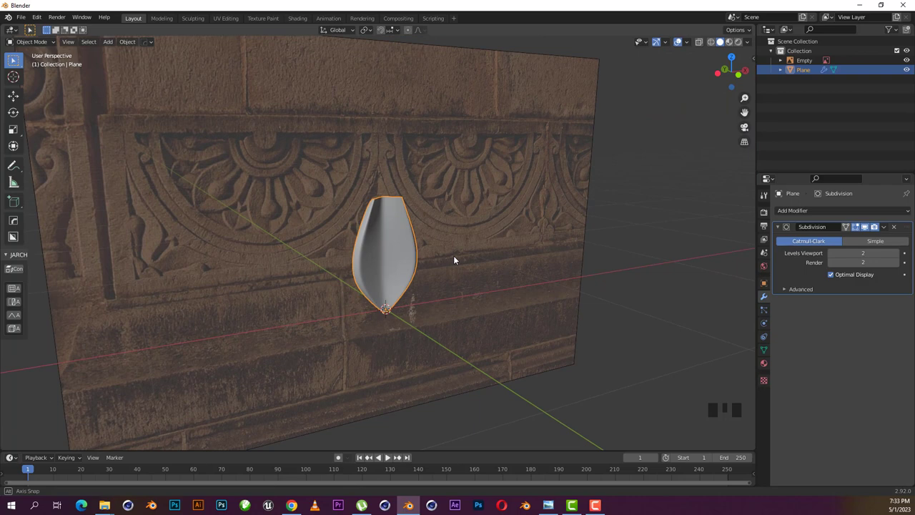
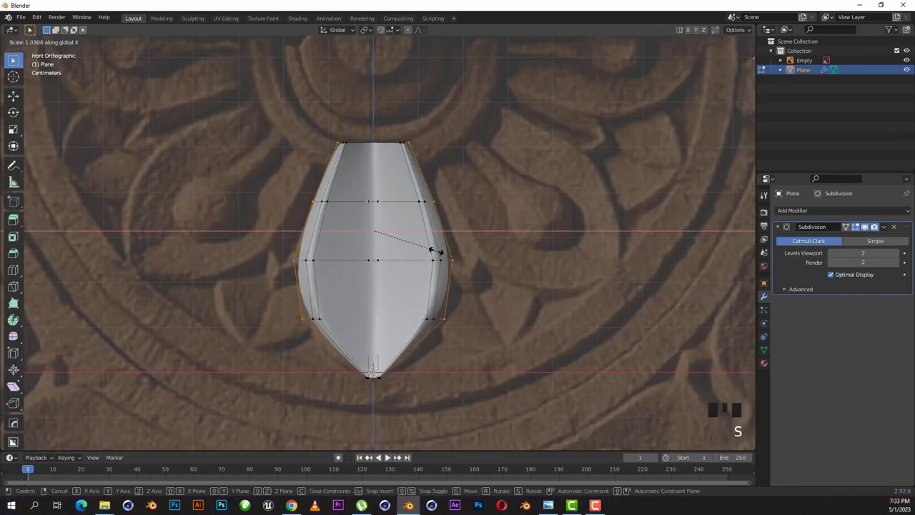
Finish widening the petal's middle vertex rows and leave Edit Mode
key("Tab")
scroll("down", 3)
scroll("down", 3)
Extrude the petal faces backward along Y and taper the depth into a thick rounded shell
left_click_drag(394, 251, 429, 251)
scroll("up", 3)
key("Tab")
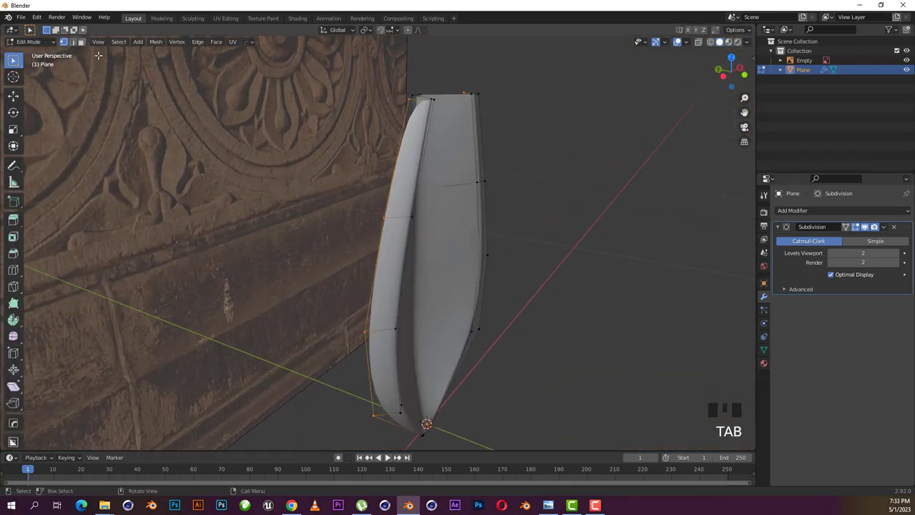
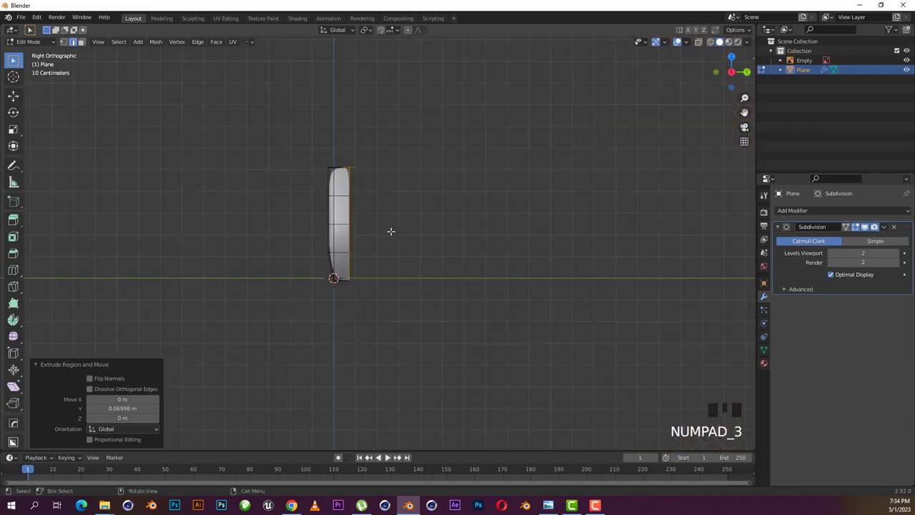
scroll("up", 3)
key("s")
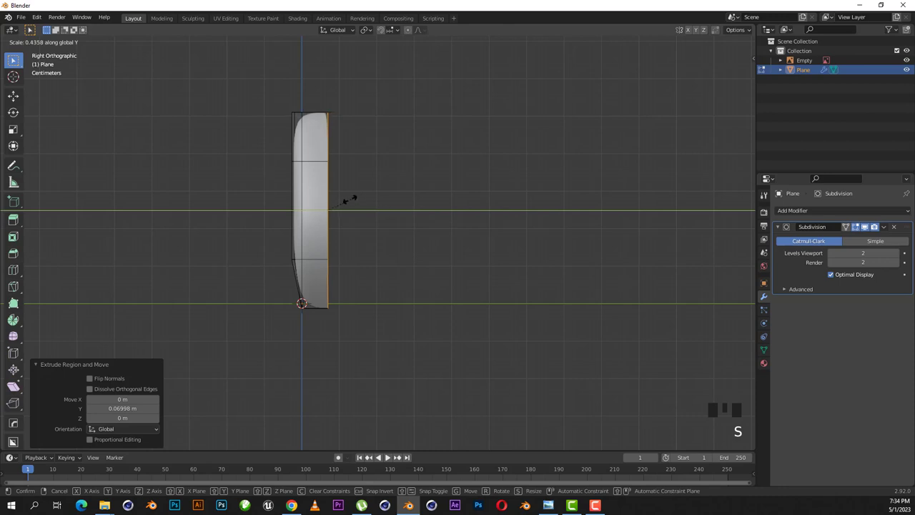
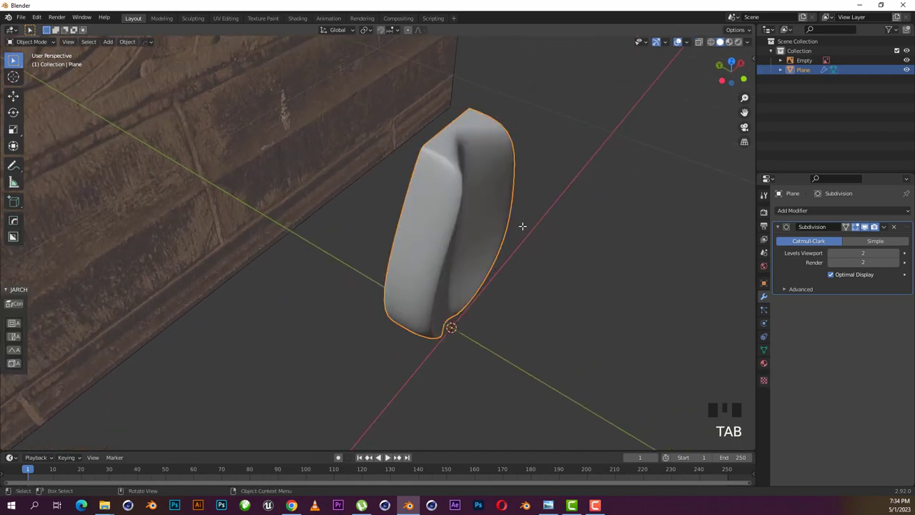
key("Tab")
Move the petal's rear vertices further back in Y from side view, then leave Edit Mode
key("KP_3")
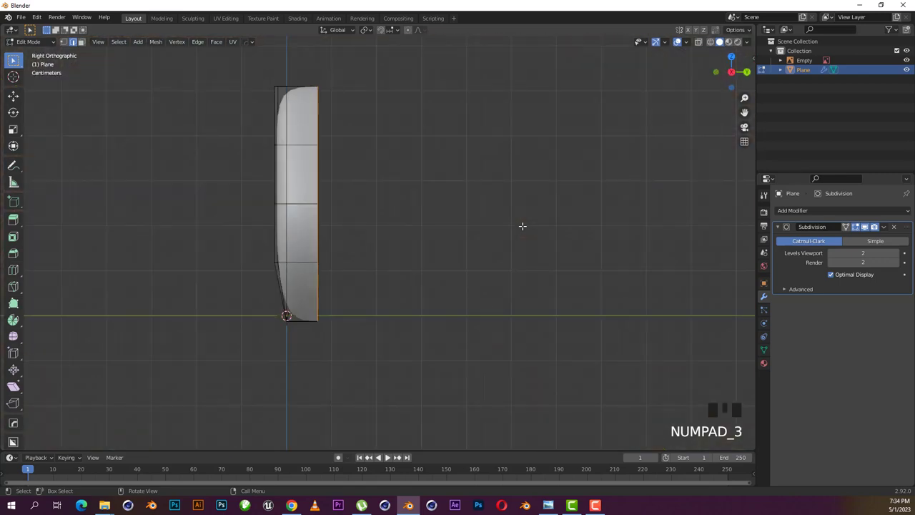
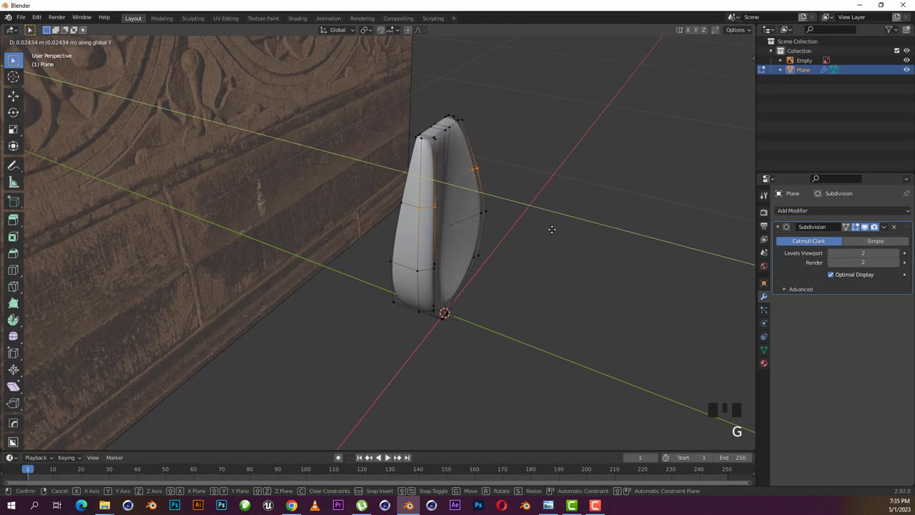
key("Tab")
scroll("down", 3)
left_click_drag(499, 220, 448, 212)
key("KP_1")
Select the carving reference Empty and zoom out over it
scroll("up", 3)
left_click(520, 233)
scroll("down", 3)
scroll("down", 3)
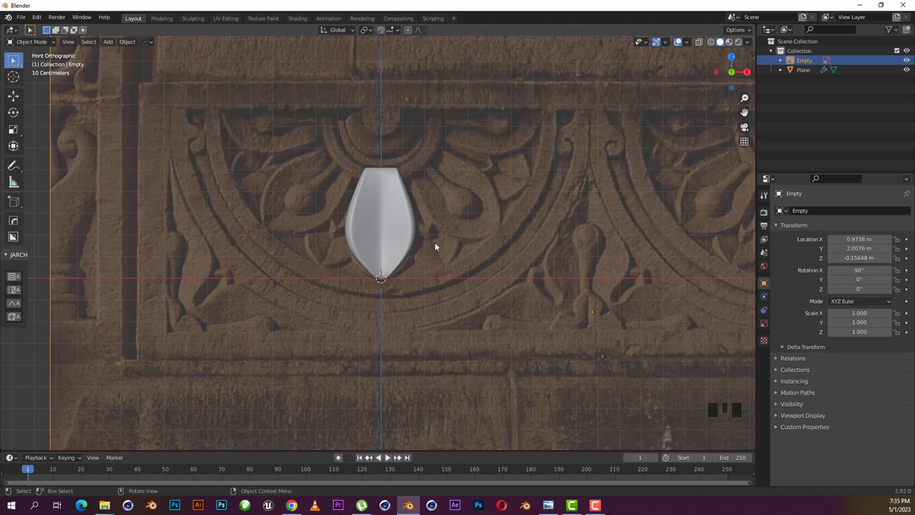
Add a UV sphere in wireframe view, shrink it and raise it toward the petal's centre
scroll("up", 3)
key("shift+z")
left_click(526, 268)
key("shift+a")
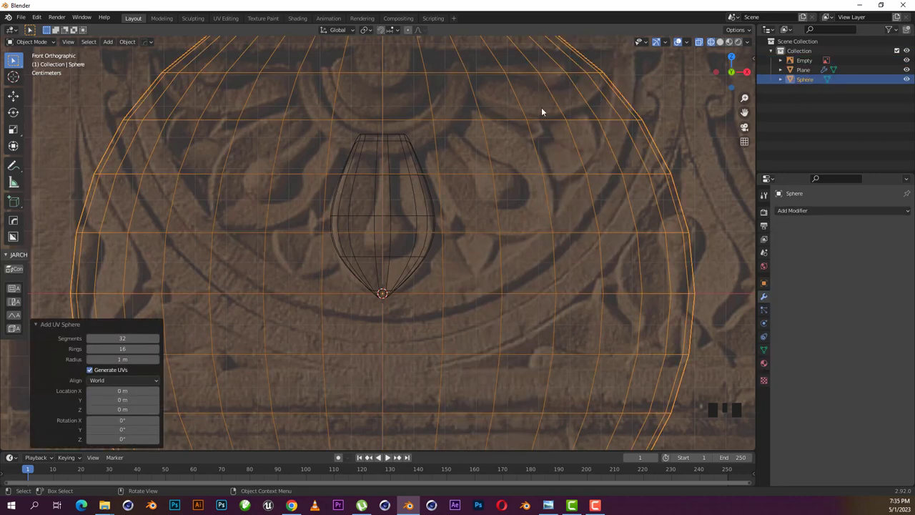
scroll("down", 3)
key("s")
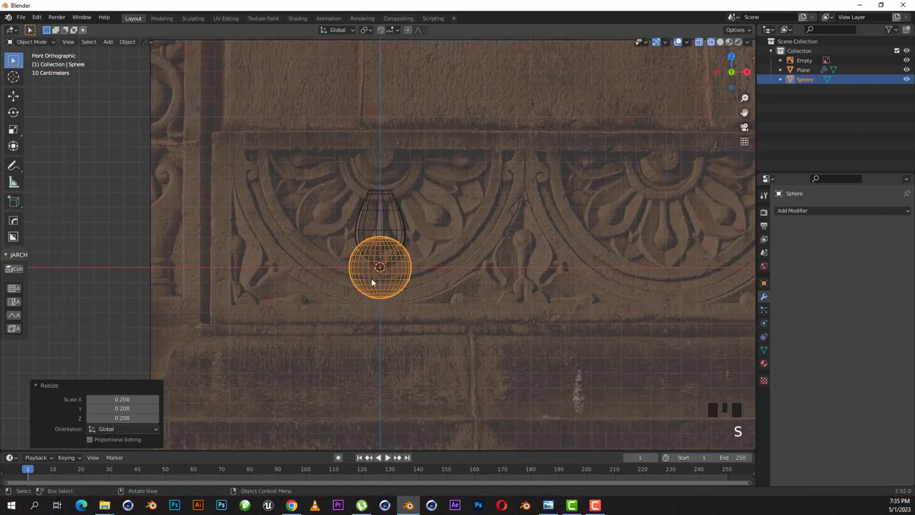
scroll("up", 3)
left_click_drag(428, 281, 423, 294)
key("g")
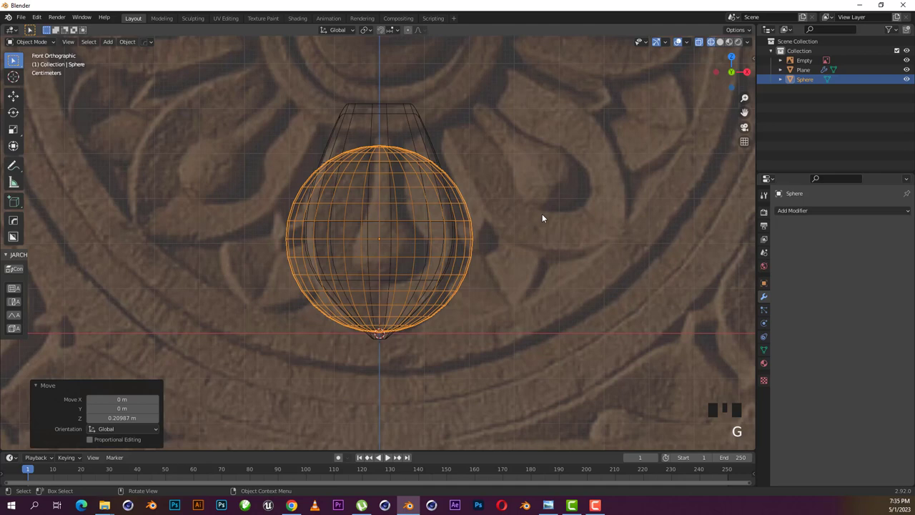
Shrink the sphere further and place it in the petal's lower half, back in solid shading
key("s")
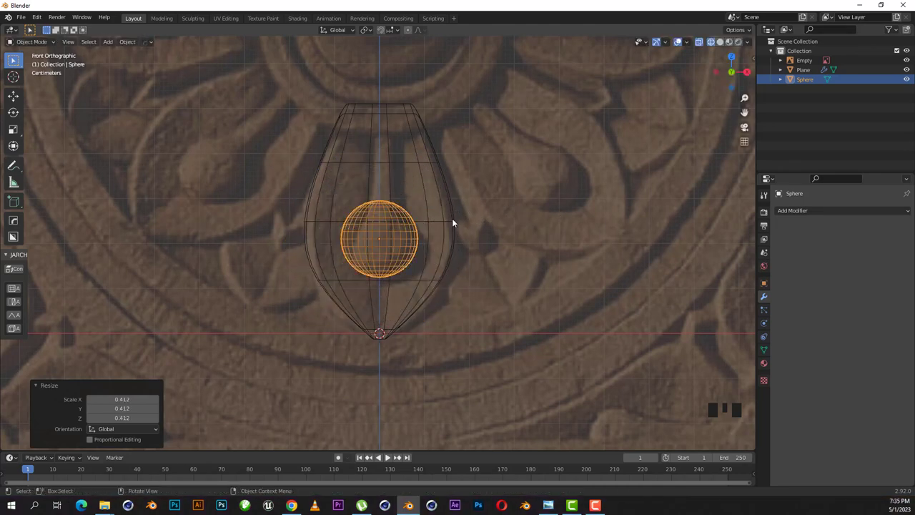
scroll("up", 3)
left_click_drag(413, 258, 443, 295)
scroll("up", 3)
key("s")
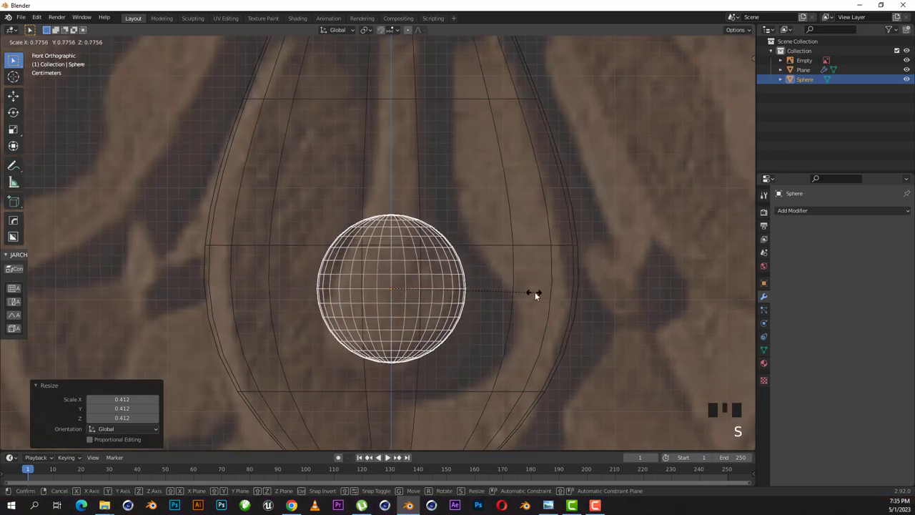
scroll("down", 3)
key("g")
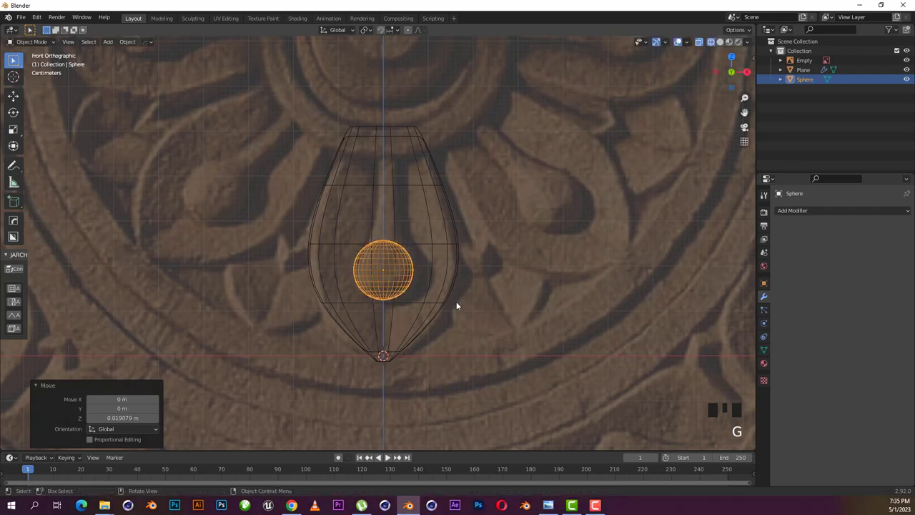
key("s")
key("shift+z")
scroll("down", 3)
left_click_drag(489, 299, 488, 312)
scroll("up", 3)
Select the petal object so it can be hidden
left_click(489, 201)
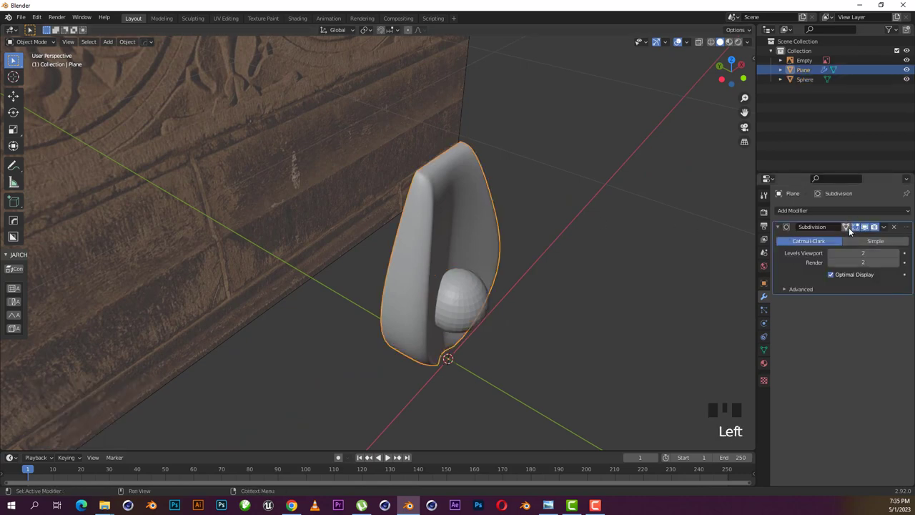
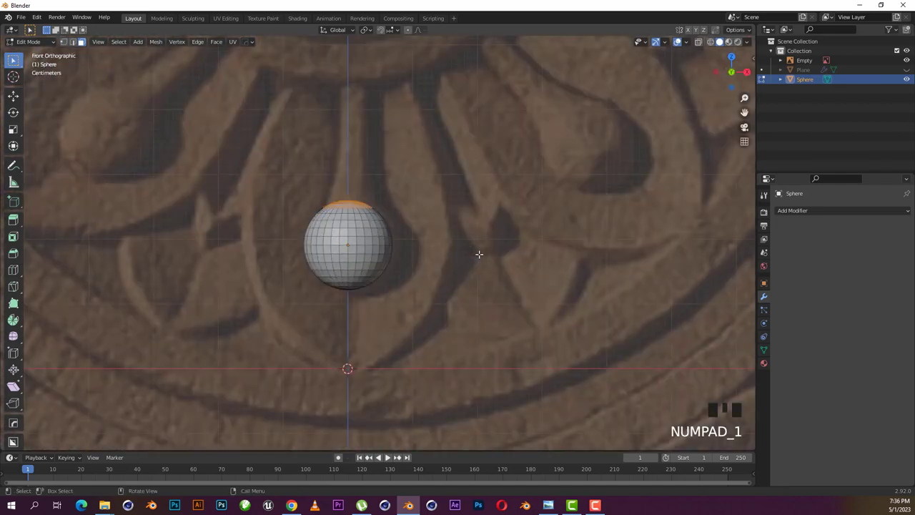
Select the sphere's top face rings and delete them, opening its top
middle_click(388, 455)
scroll("up", 3)
left_click(389, 454)
left_click(389, 454)
left_click(389, 454)
scroll("down", 3)
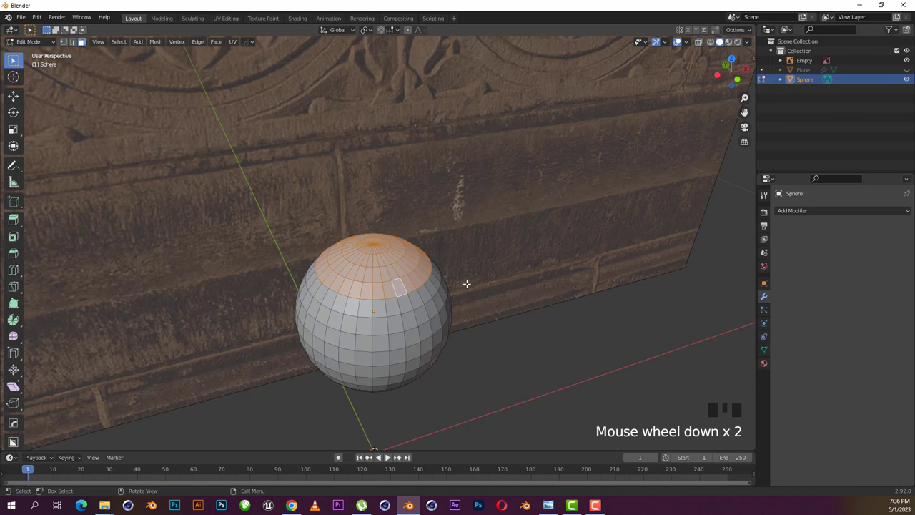
key("x")
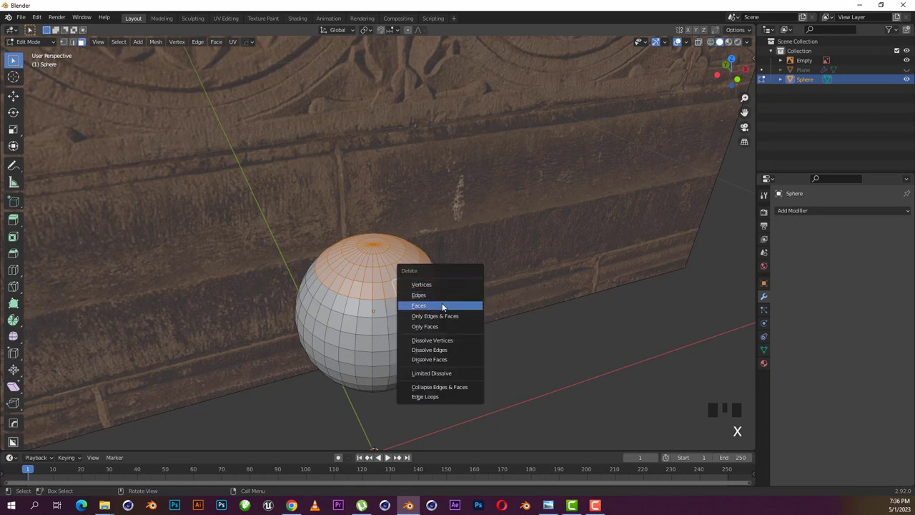
scroll("down", 3)
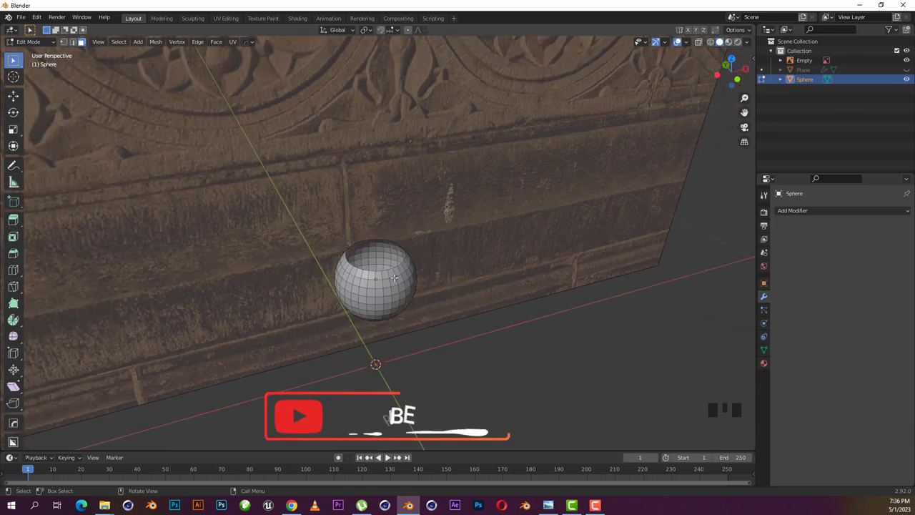
left_click_drag(404, 410, 388, 456)
left_click(388, 456)
Select the open rim loop and extrude it upward into a short neck from front view
scroll("up", 3)
left_click(402, 419)
left_click(388, 455)
key("KP_1")
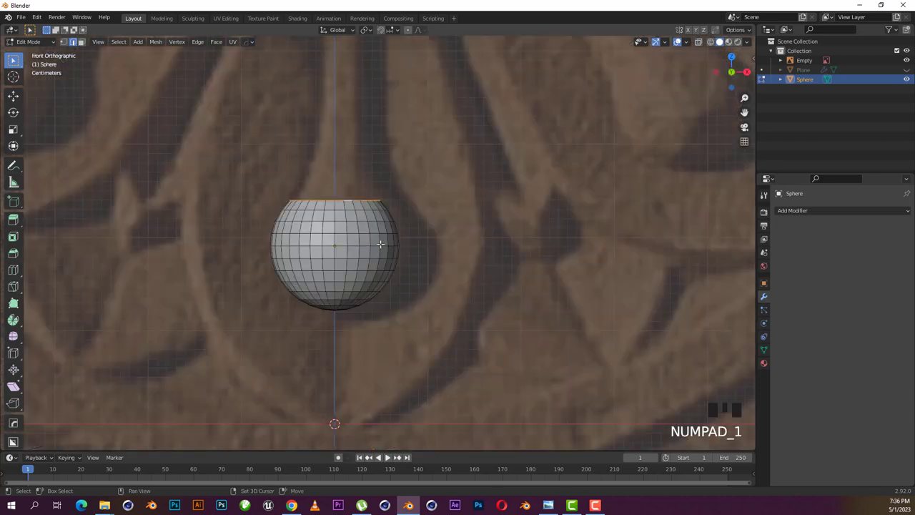
left_click_drag(388, 455, 388, 455)
Taper the neck inward and extrude it up into a long slim stem reaching the petal's top
key("e")
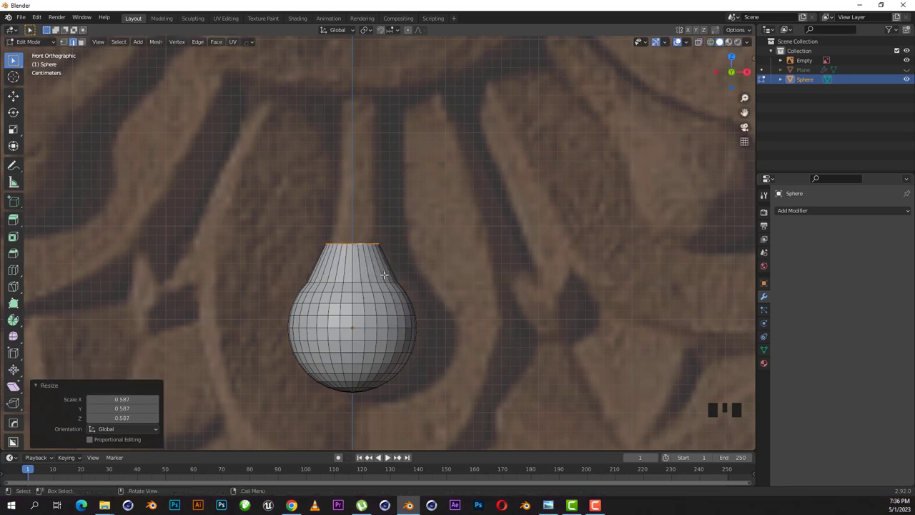
key("e")
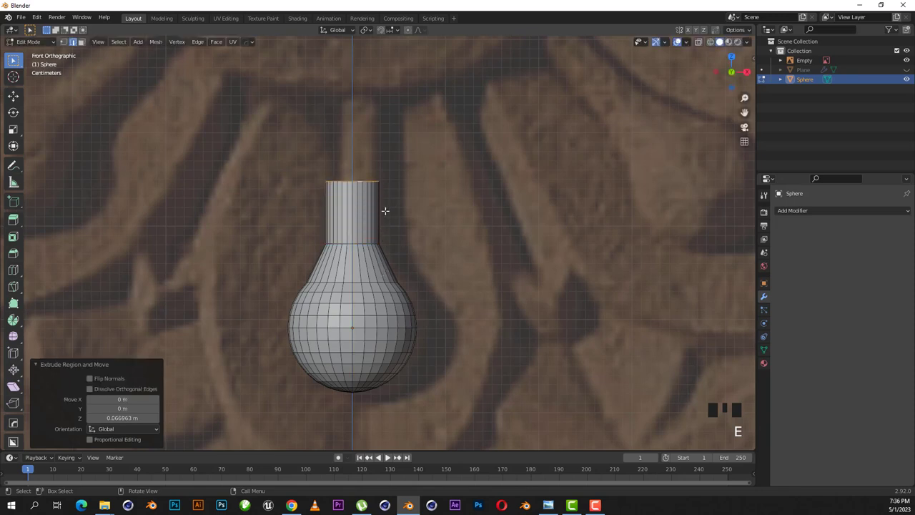
key("g")
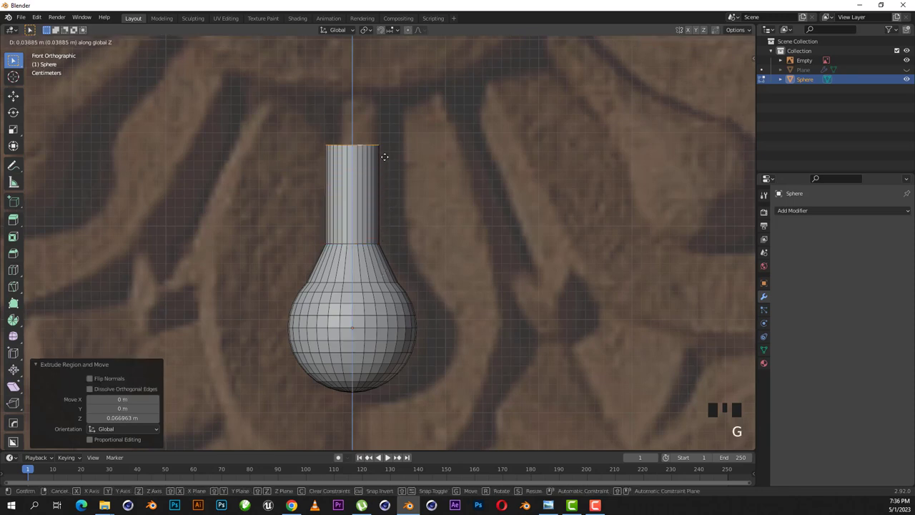
scroll("down", 3)
left_click_drag(388, 455, 388, 456)
left_click(388, 455)
Unhide the petal, resize the stemmed bulb to fit inside it and return to Object Mode
key("g")
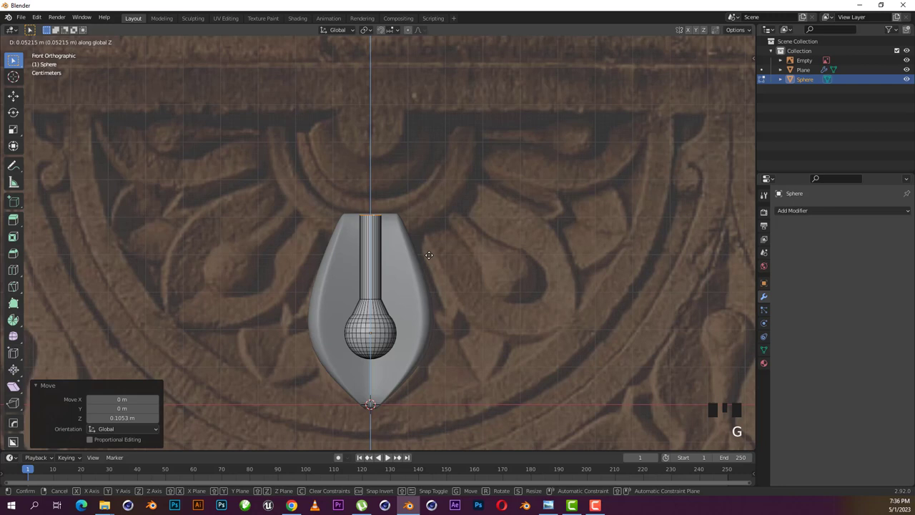
key("s")
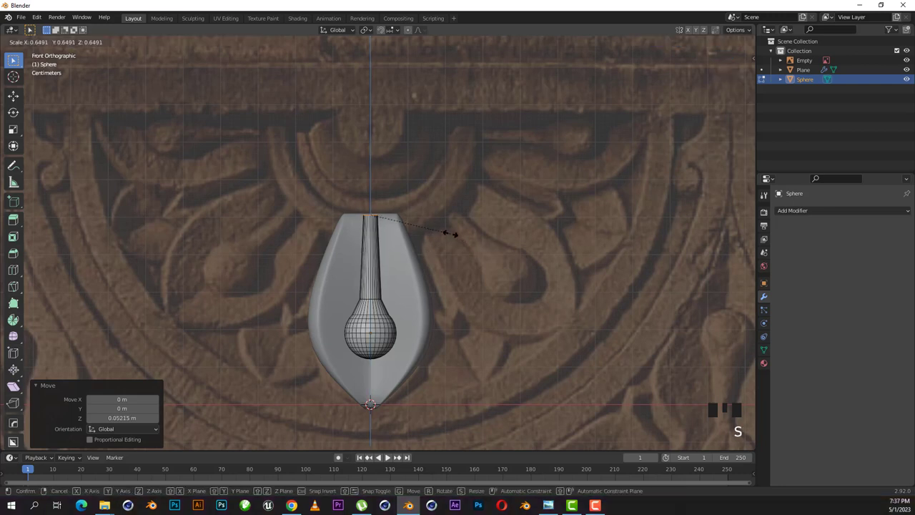
key("shift+z")
key("shift+z")
key("Tab")
left_click(379, 333)
Add a Subdivision Surface modifier to the bulb with viewport level 2
left_click(389, 456)
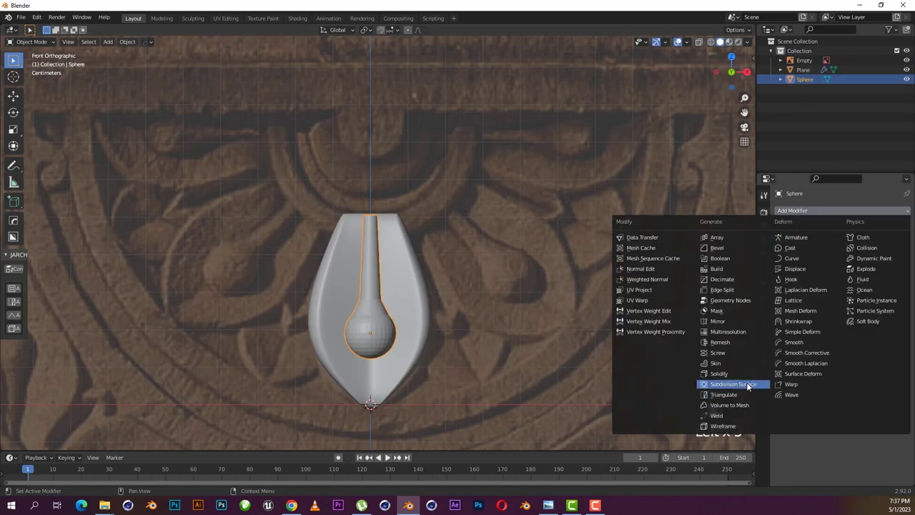
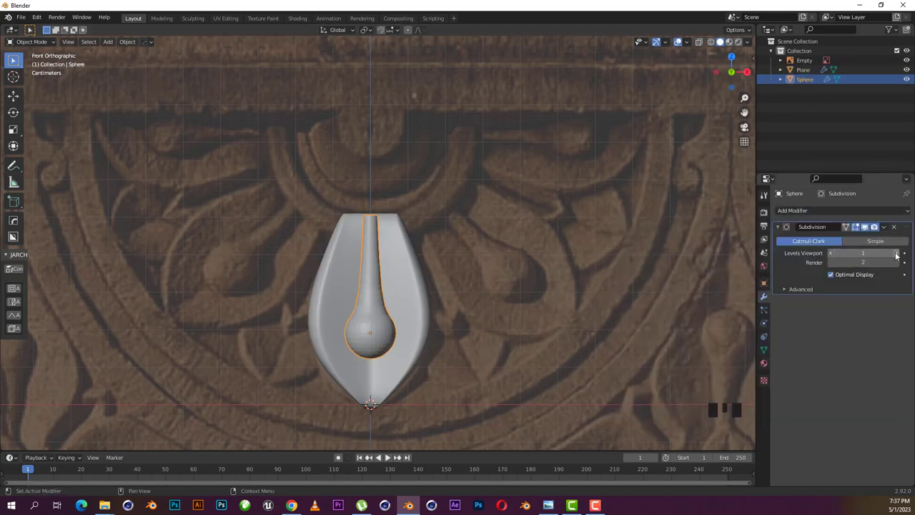
left_click(389, 454)
left_click_drag(374, 309, 380, 324)
key("shift+z")
scroll("up", 3)
left_click_drag(394, 367, 390, 316)
Add an edge loop across the stem where it meets the bulb with Ctrl+R, then leave Edit Mode
key("Tab")
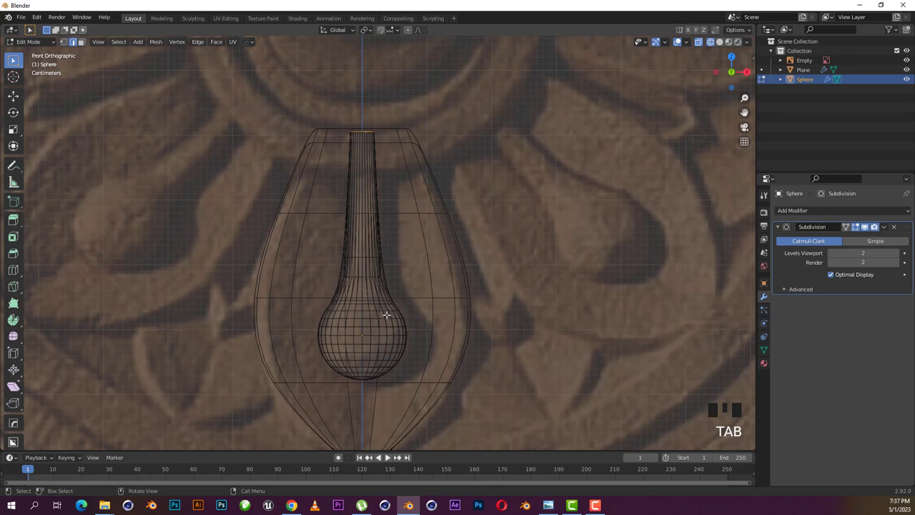
key("Tab")
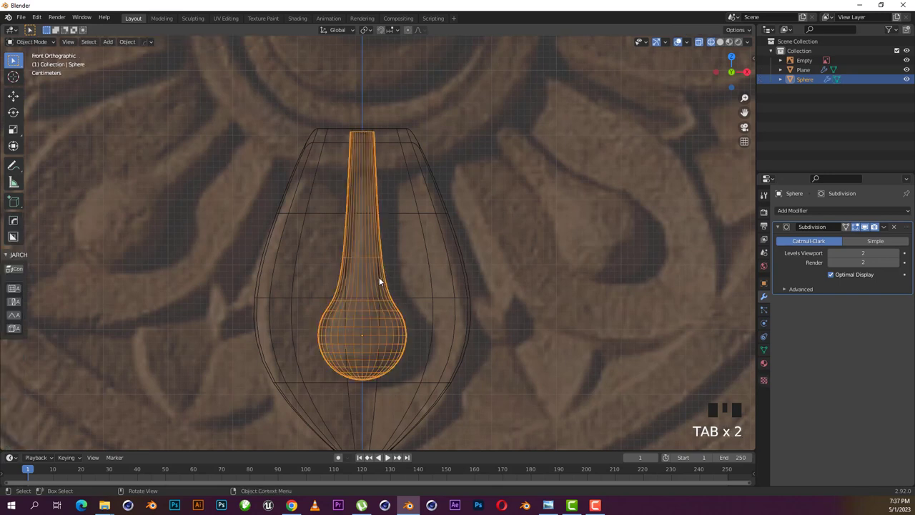
key("ctrl+r")
key("Tab")
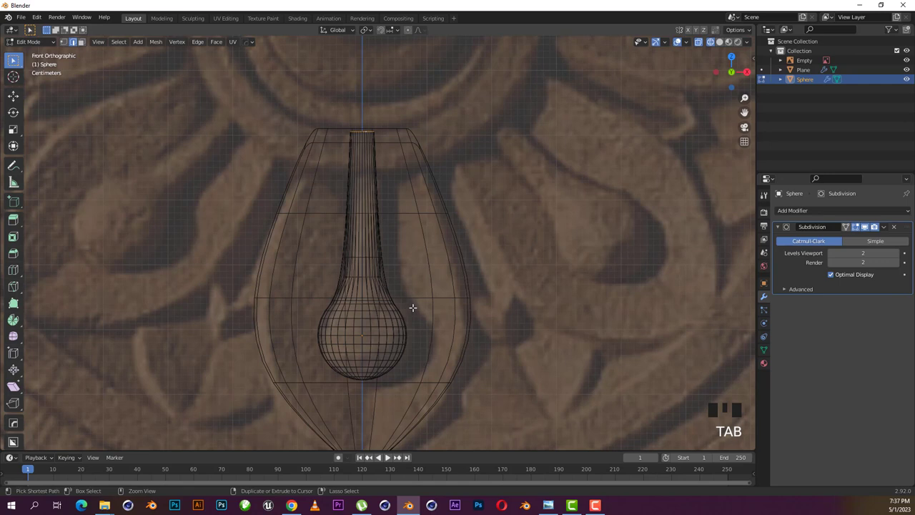
key("ctrl+r")
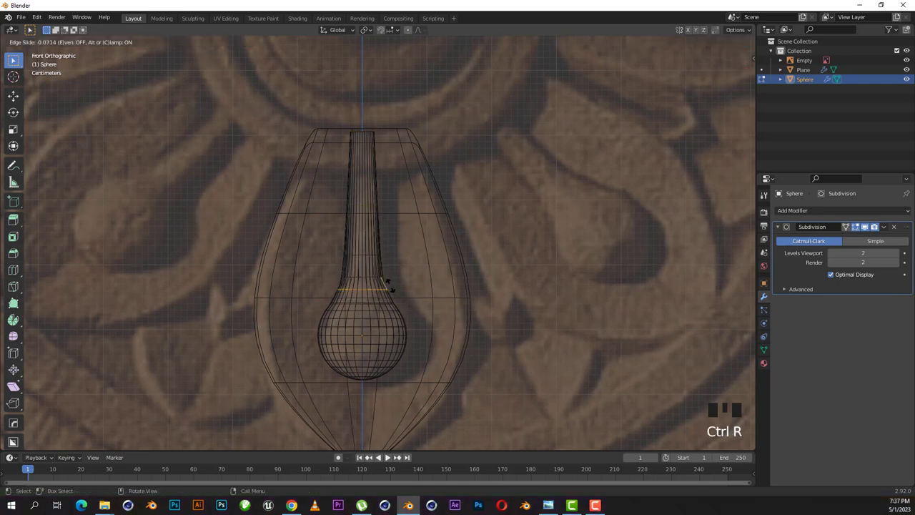
key("Tab")
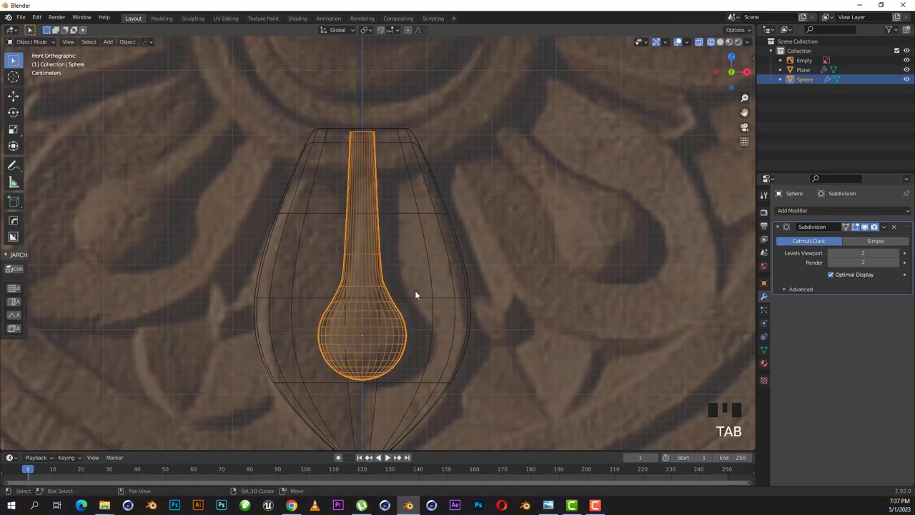
key("shift+z")
Tilt the stemmed bulb slightly around the Y axis by 15 and around the X axis
left_click(587, 276)
scroll("down", 3)
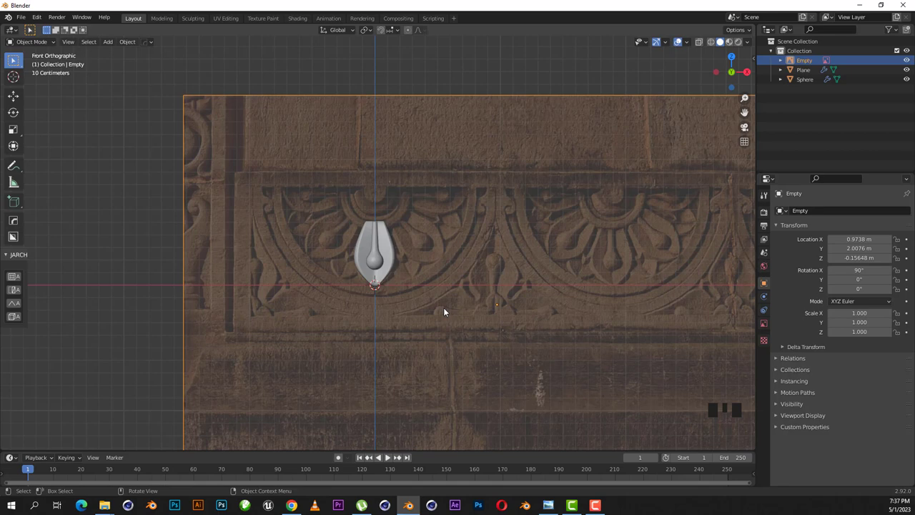
scroll("down", 3)
scroll("up", 3)
scroll("up", 3)
left_click(372, 269)
left_click(404, 251)
scroll("up", 3)
left_click_drag(424, 304, 433, 201)
left_click(433, 201)
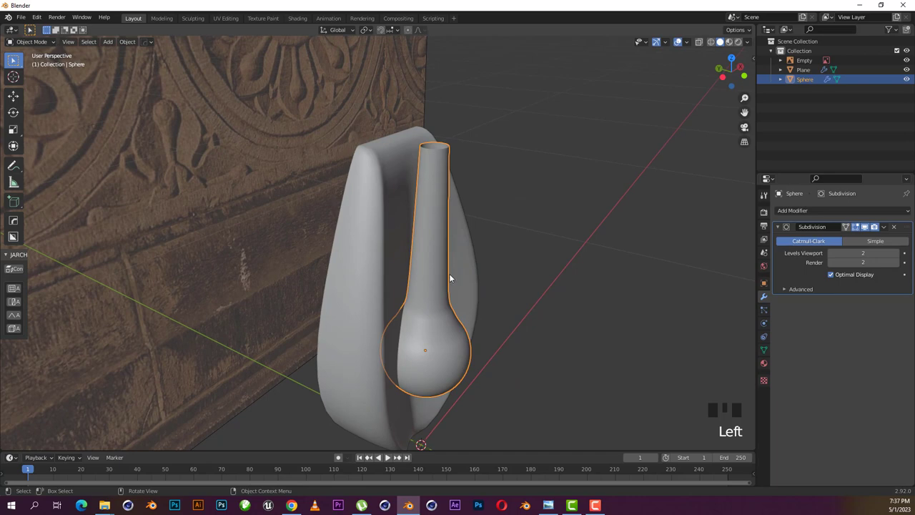
scroll("down", 3)
left_click_drag(494, 319, 356, 282)
key("r")
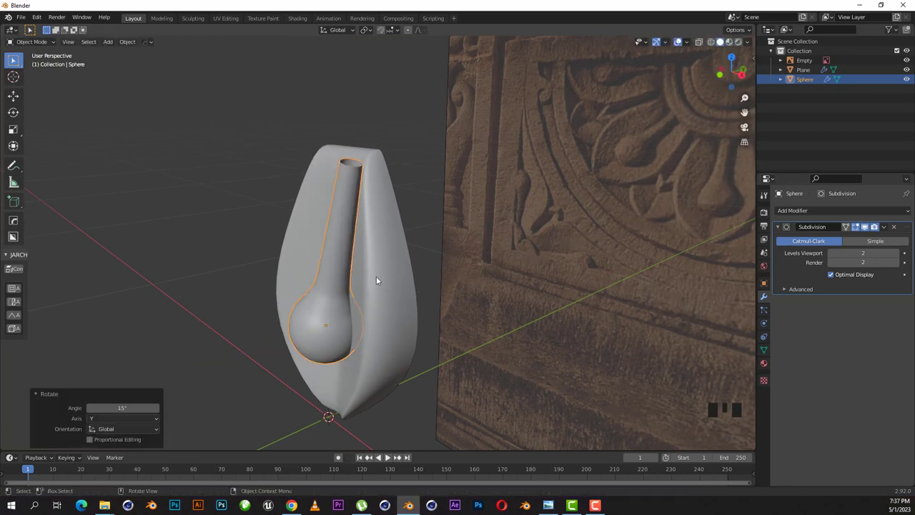
key("ctrl+z")
left_click_drag(408, 288, 472, 321)
key("r")
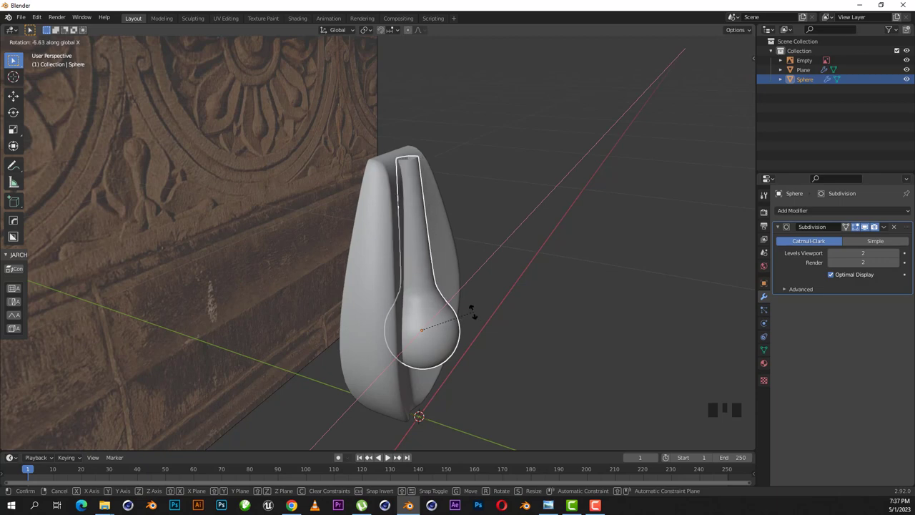
left_click(516, 321)
Join the bulb and petal into one object with Ctrl+J and return to front view
scroll("down", 3)
left_click_drag(440, 311, 410, 296)
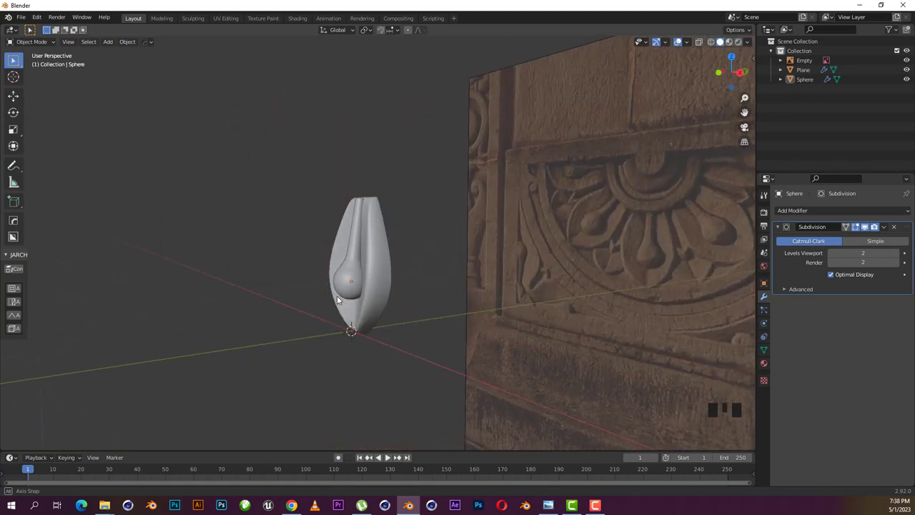
scroll("up", 3)
left_click(379, 308)
left_click(437, 256)
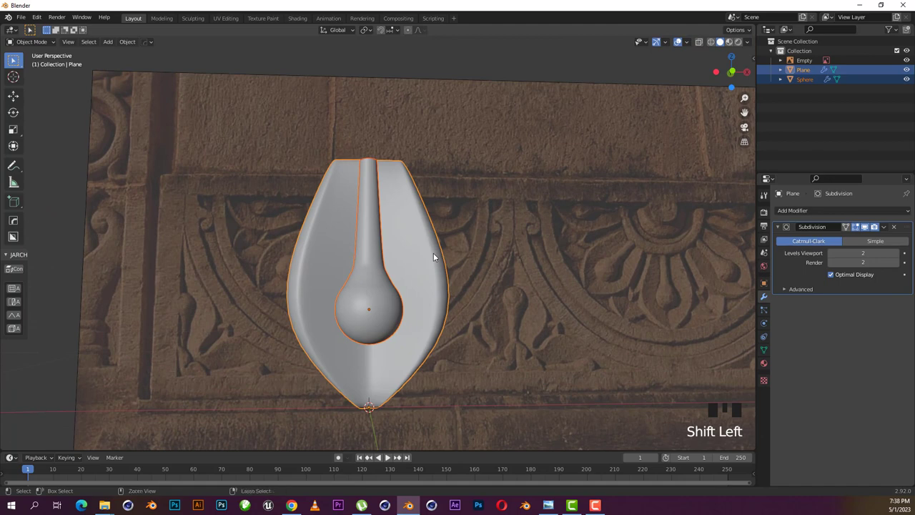
key("ctrl+j")
left_click_drag(480, 292, 485, 305)
scroll("down", 3)
left_click_drag(467, 319, 501, 330)
key("KP_1")
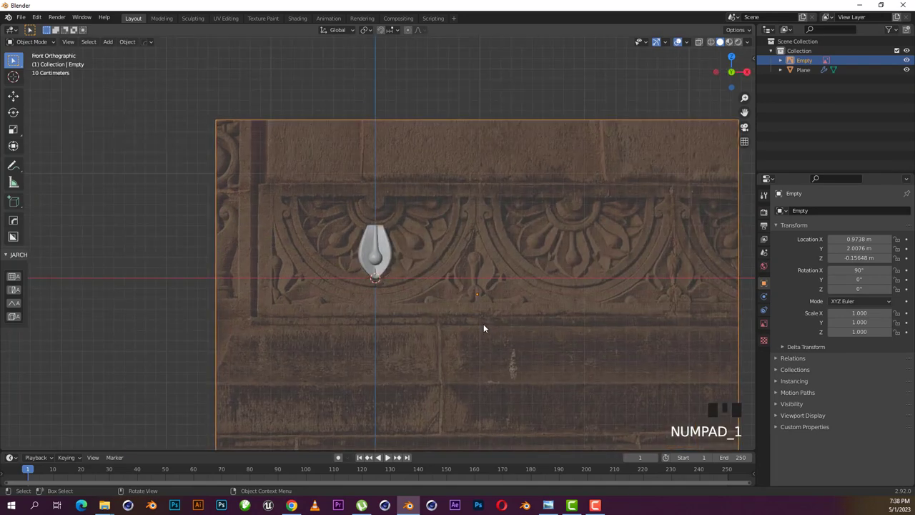
Add a new Mesh Circle with 32 vertices and 1 m radius over the carving reference
scroll("up", 3)
left_click(383, 267)
scroll("up", 3)
left_click_drag(388, 266, 370, 305)
scroll("down", 3)
left_click(400, 130)
left_click(416, 98)
scroll("down", 3)
left_click(391, 128)
scroll("up", 3)
scroll("down", 3)
Add a circle, rotate it 90° on X, raise it on Z above the petal and scale to 0.31
key("shift+a")
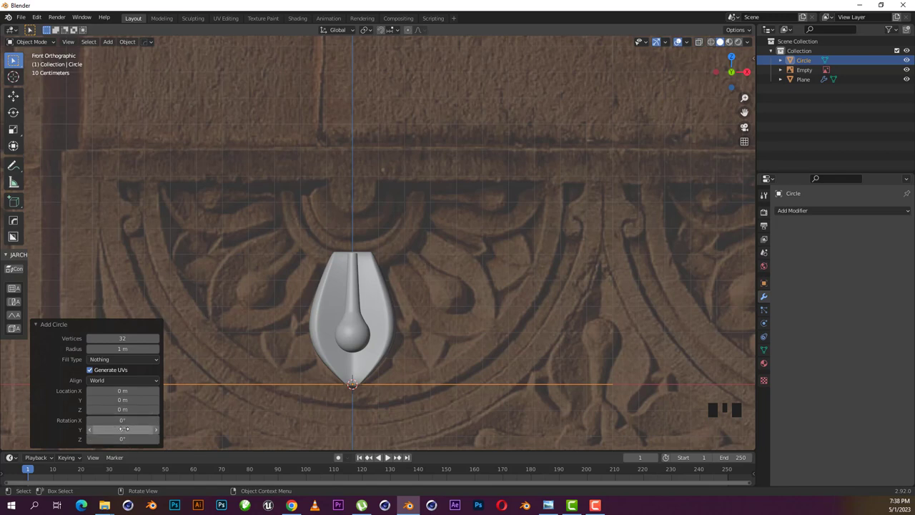
key("r")
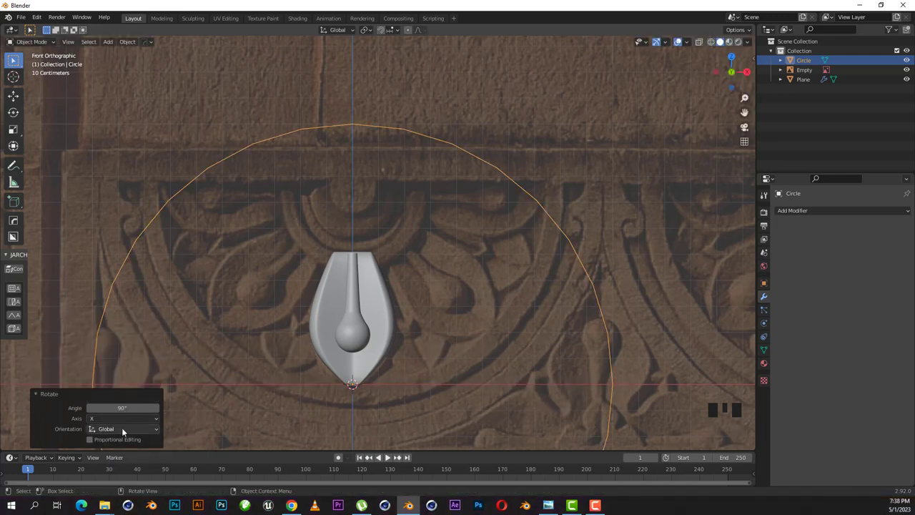
scroll("down", 3)
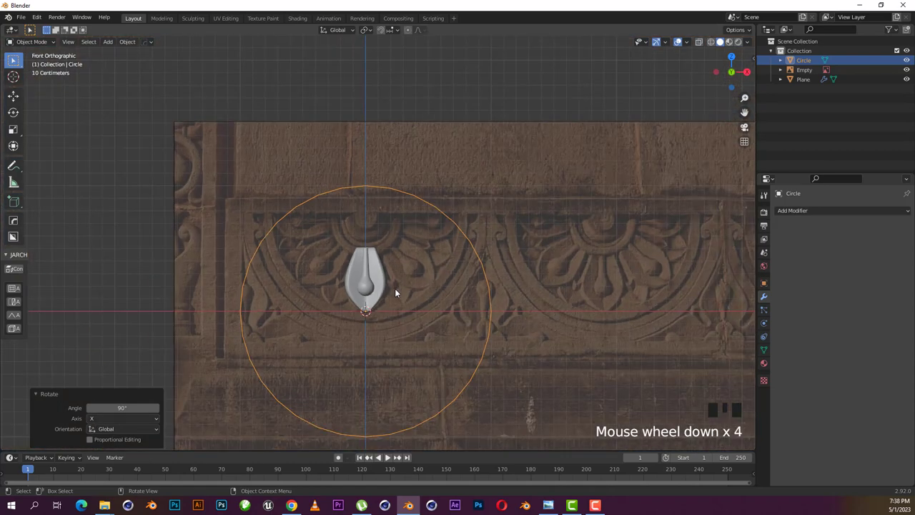
key("g")
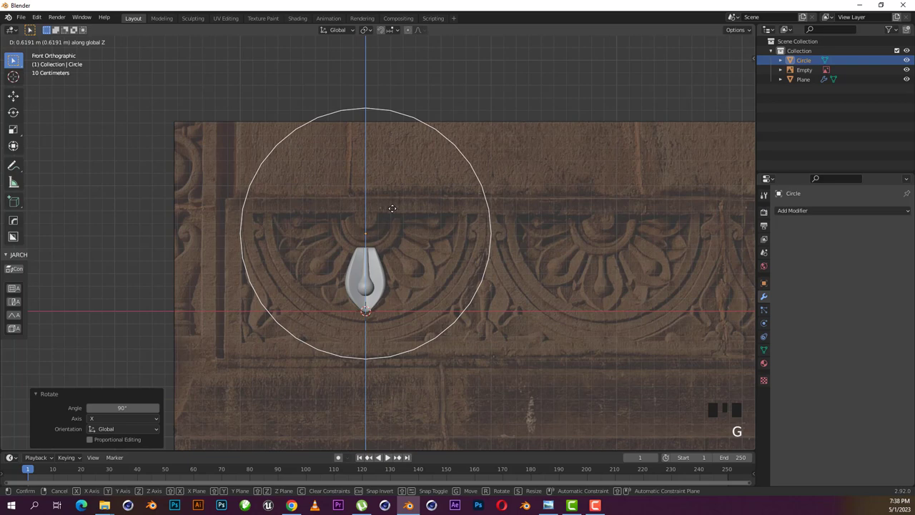
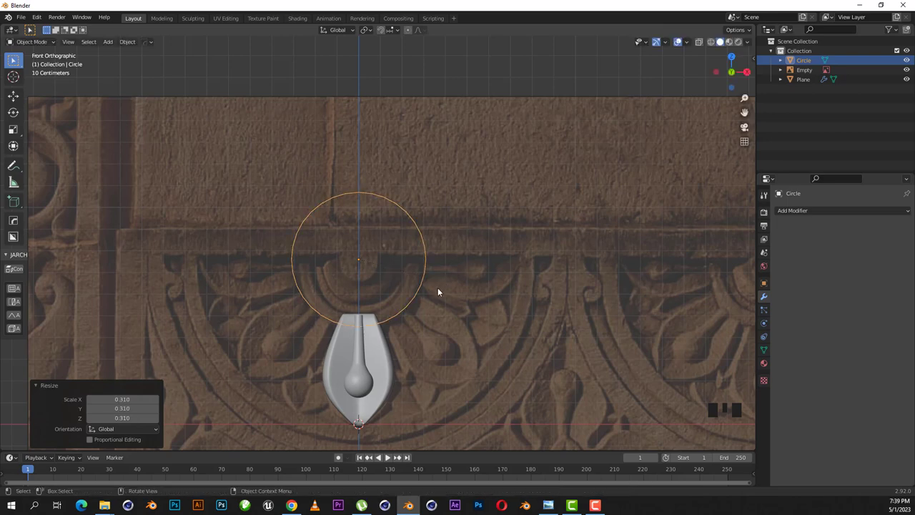
scroll("down", 3)
scroll("up", 3)
Extrude the circle's whole edge and scale it inward to 0.818, making a flat ring
left_click_drag(440, 314, 487, 232)
key("Tab")
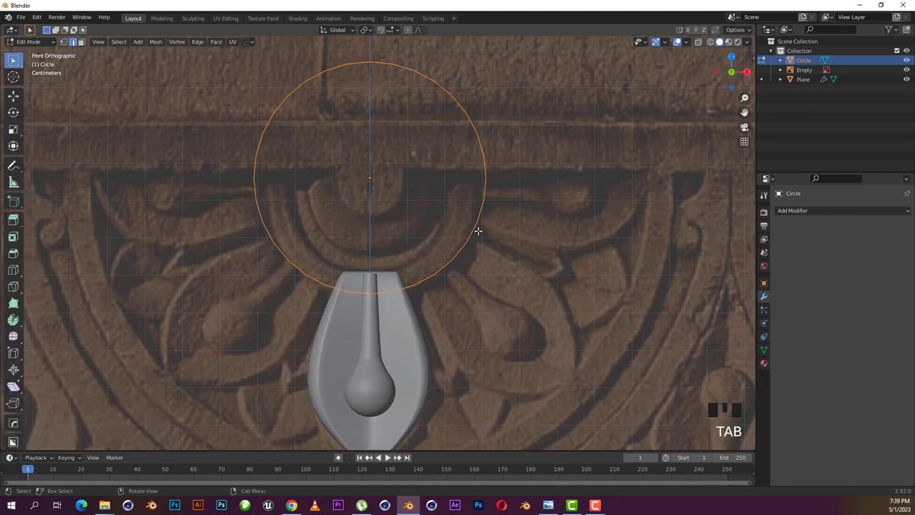
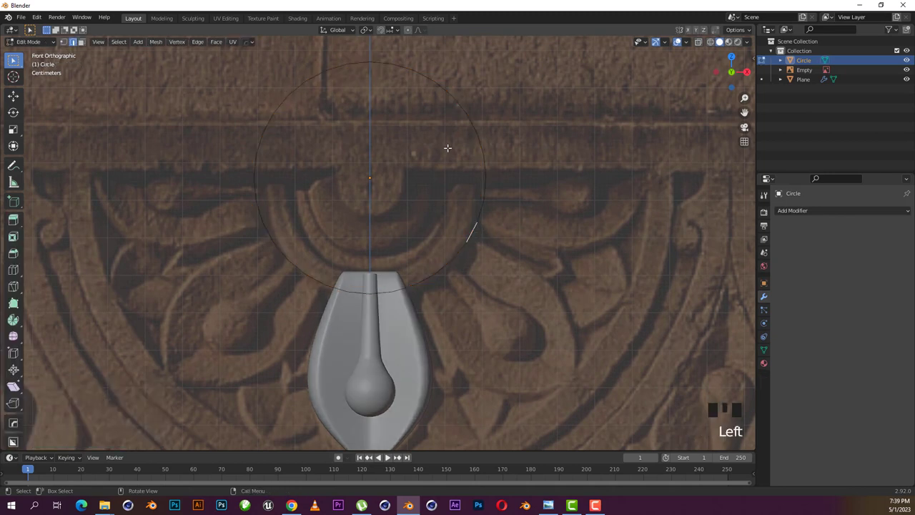
key("a")
key("e")
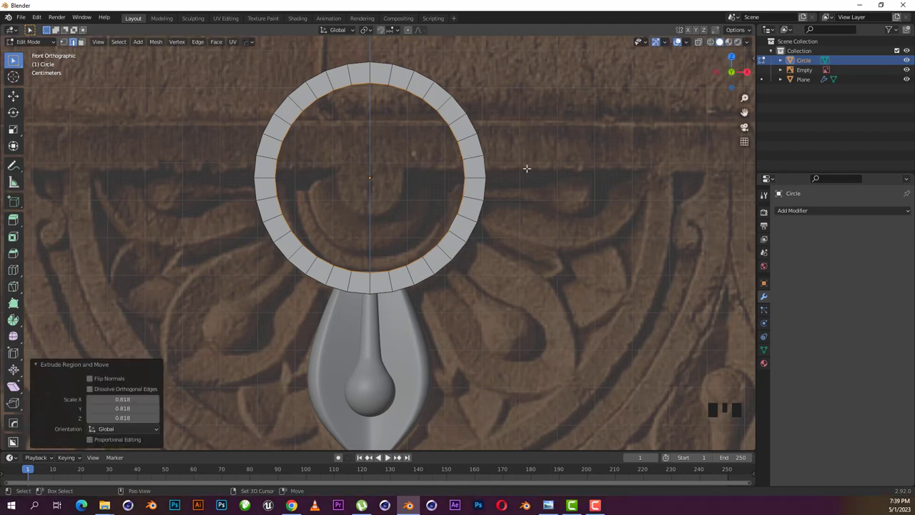
scroll("down", 3)
key("Tab")
left_click_drag(500, 209, 600, 214)
Nudge the ring along Y from the side view so it lines up with the petal top
key("KP_3")
scroll("up", 3)
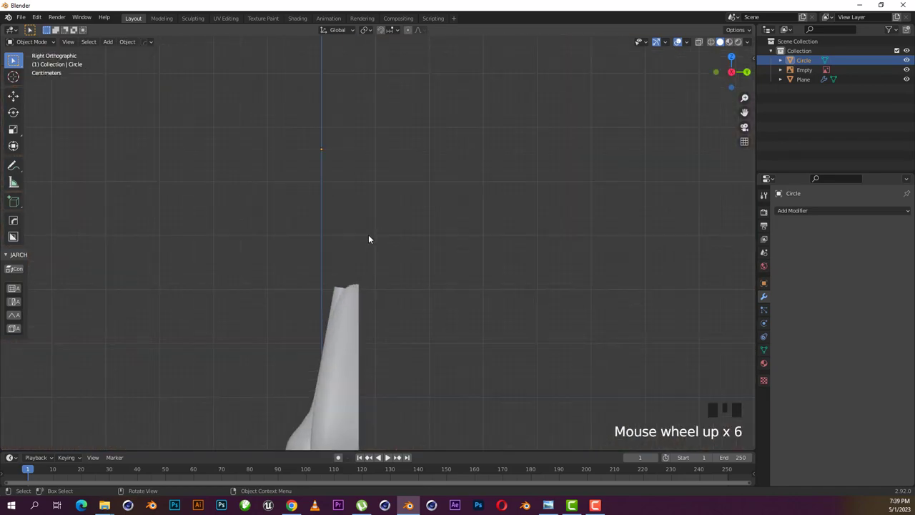
key("g")
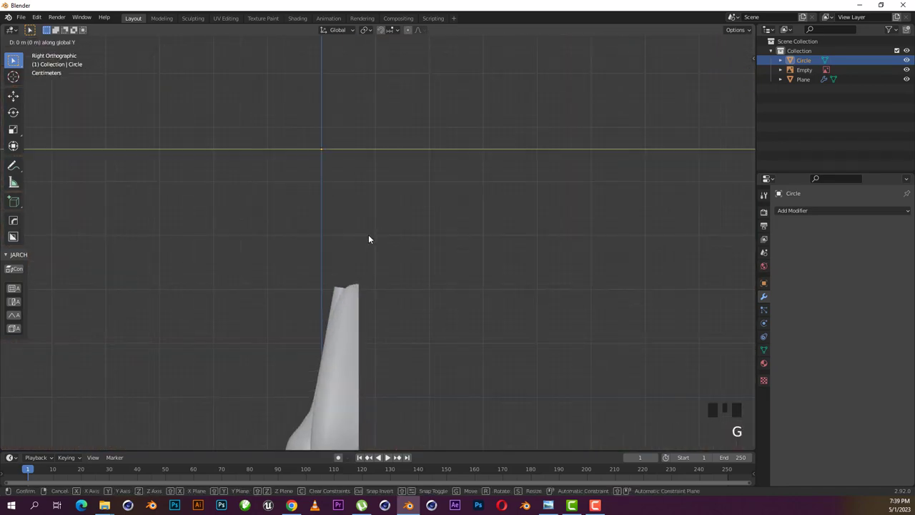
left_click_drag(395, 242, 419, 249)
key("g")
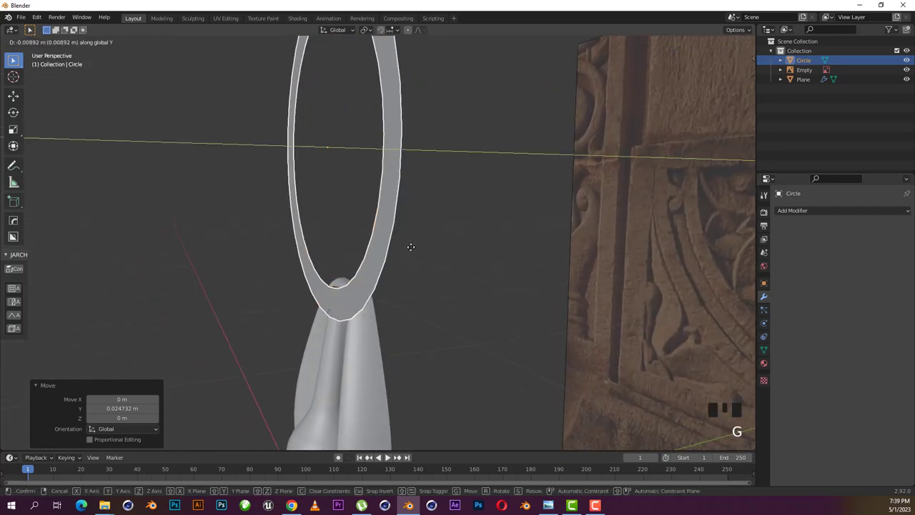
key("KP_1")
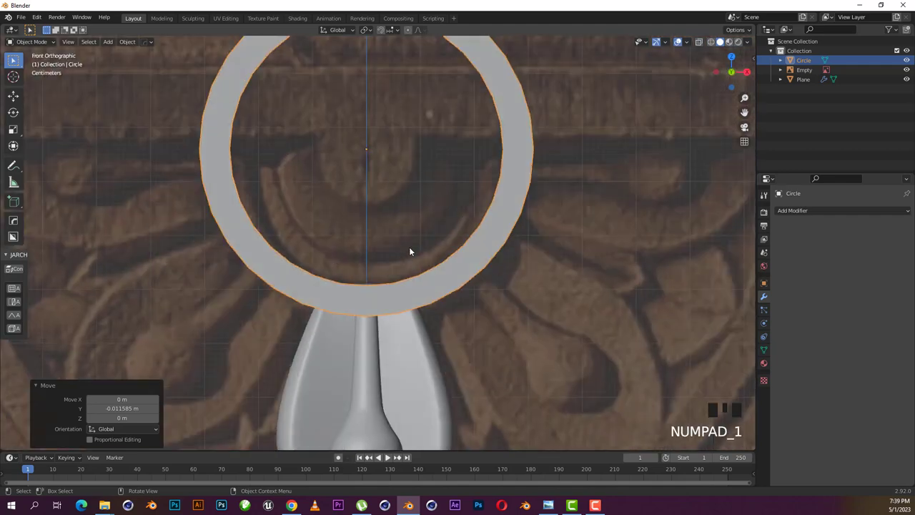
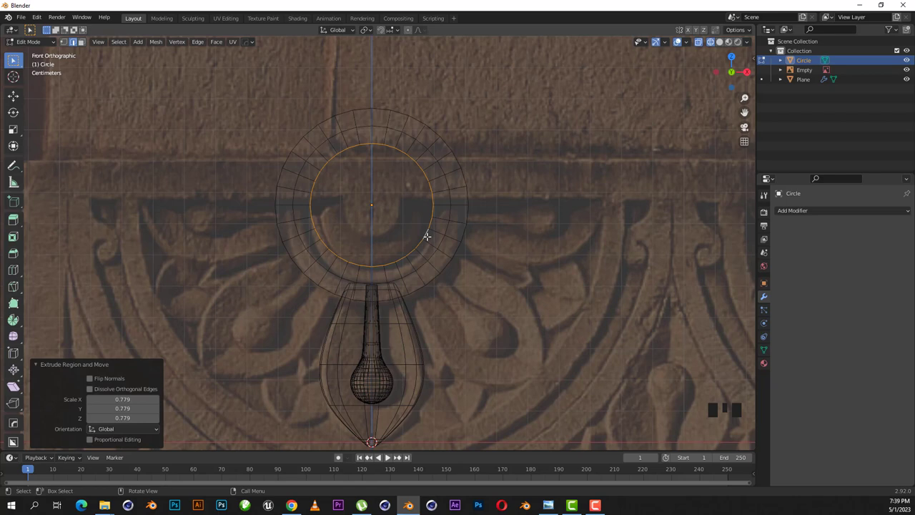
Scale a new inner ring inward (0.779), fill its center and push it forward along Y as a hub
key("e")
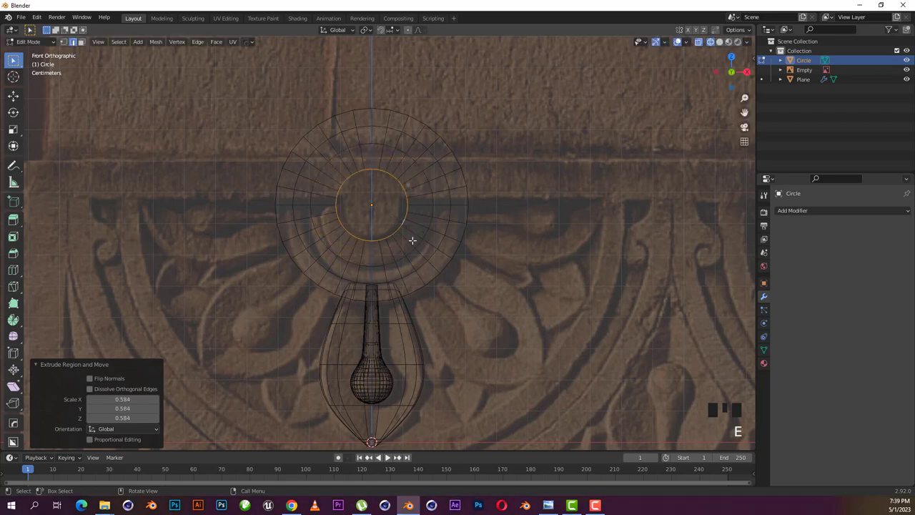
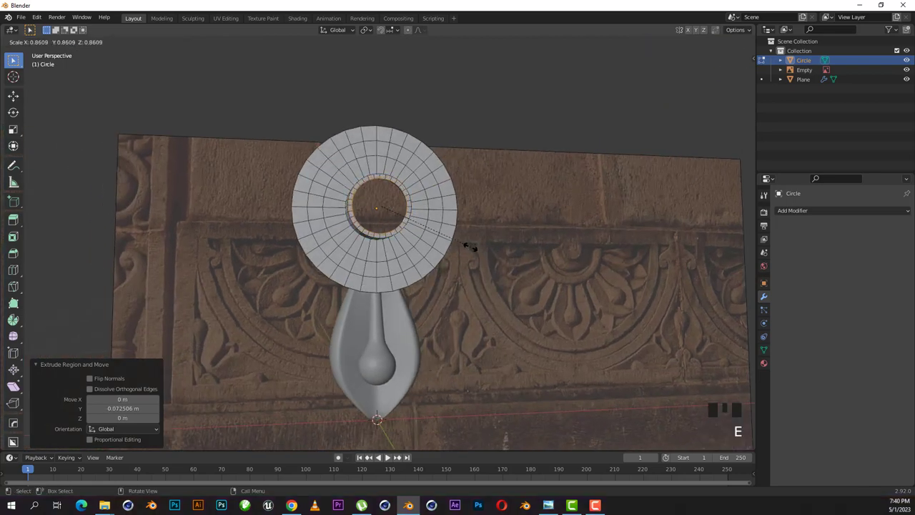
key("Tab")
key("shift+z")
key("KP_1")
scroll("up", 3)
key("Tab")
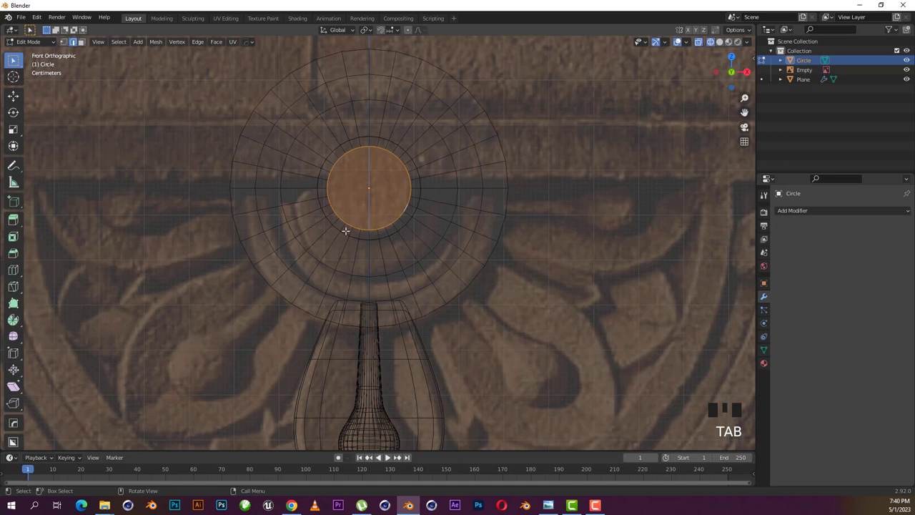
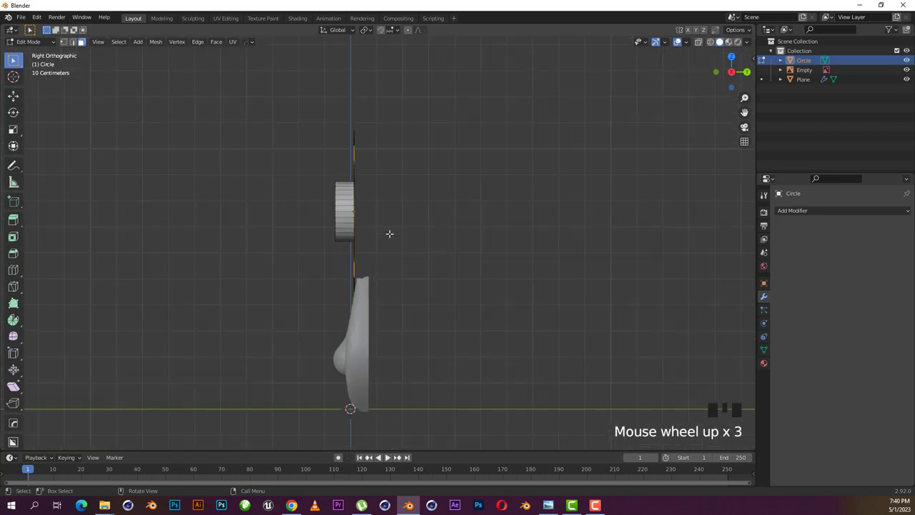
key("e")
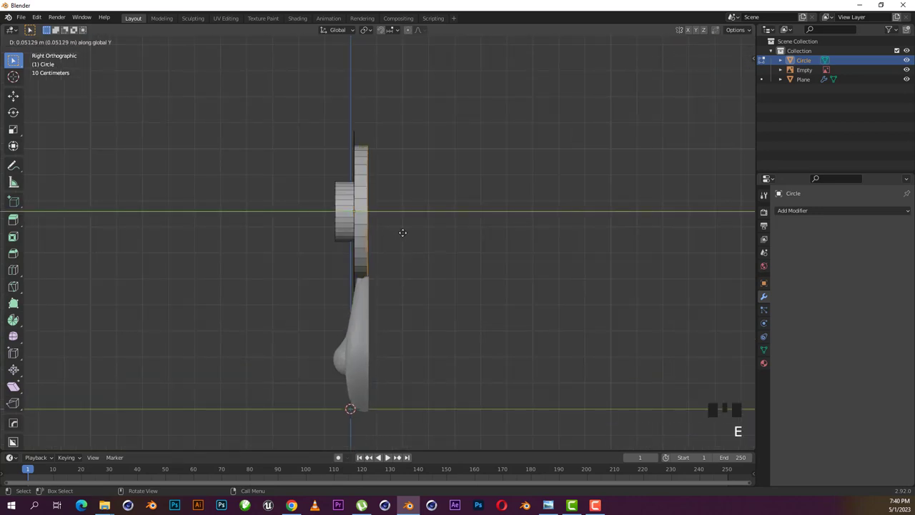
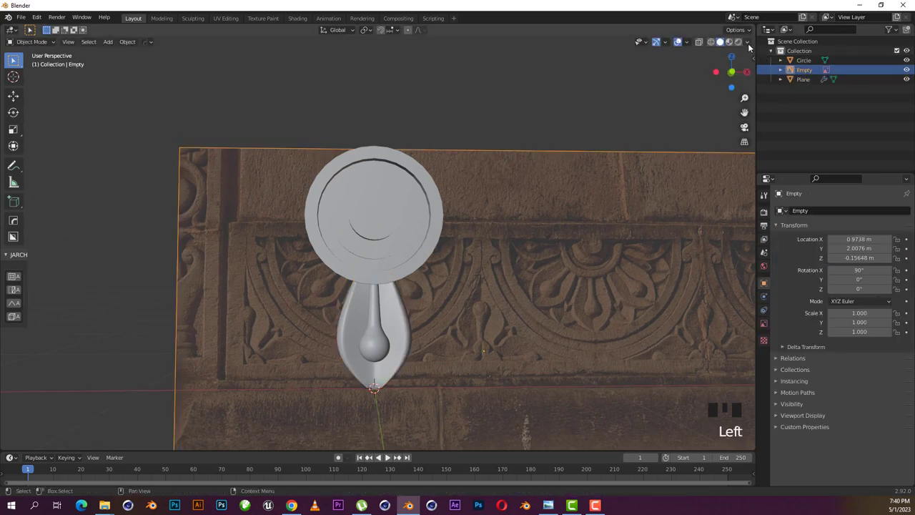
Switch viewport lighting to MatCap and choose the reddish clay matcap
left_click_drag(751, 42, 748, 178)
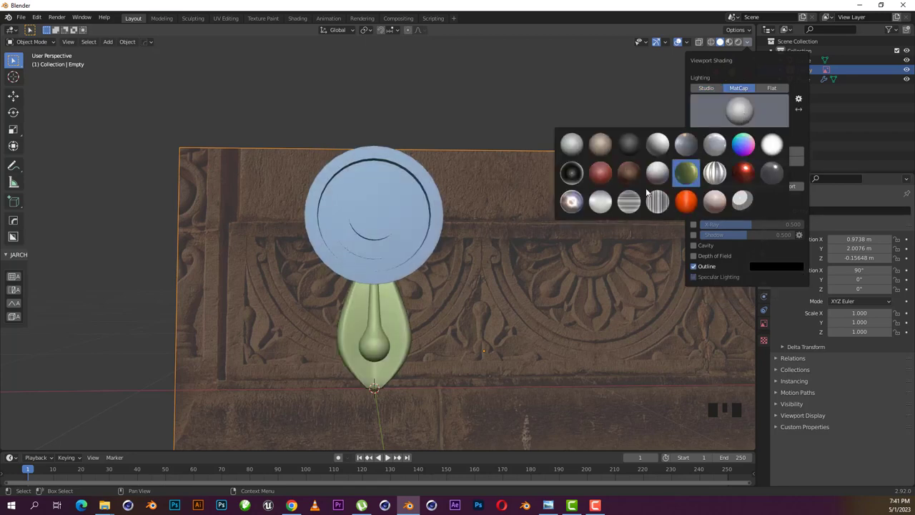
scroll("up", 3)
left_click_drag(753, 44, 612, 173)
scroll("down", 3)
left_click_drag(750, 43, 740, 152)
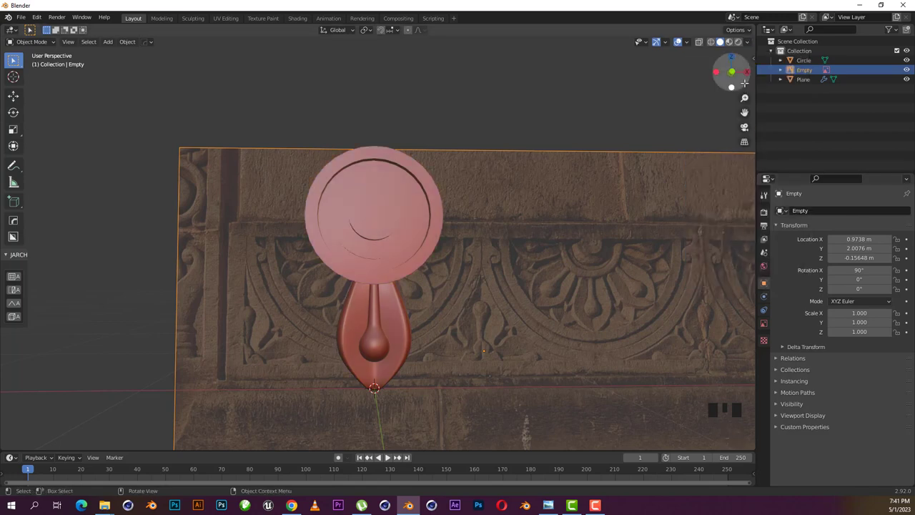
left_click_drag(751, 42, 713, 260)
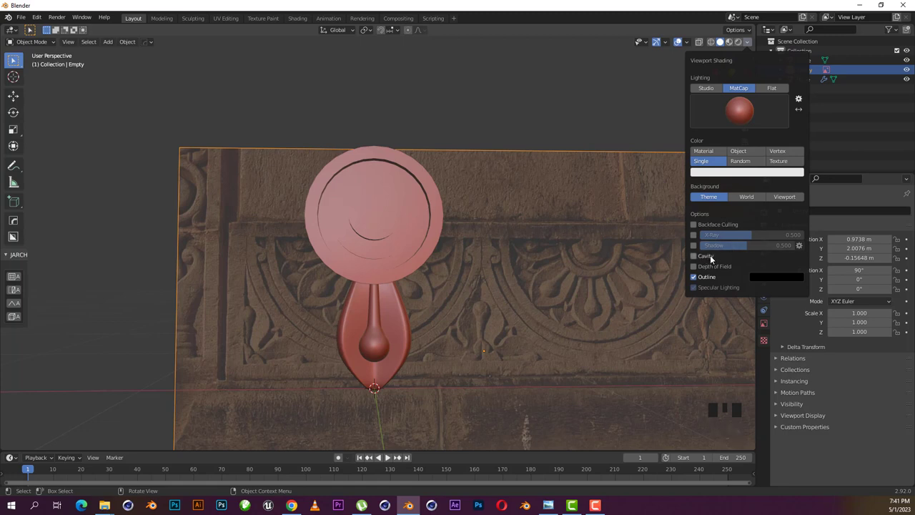
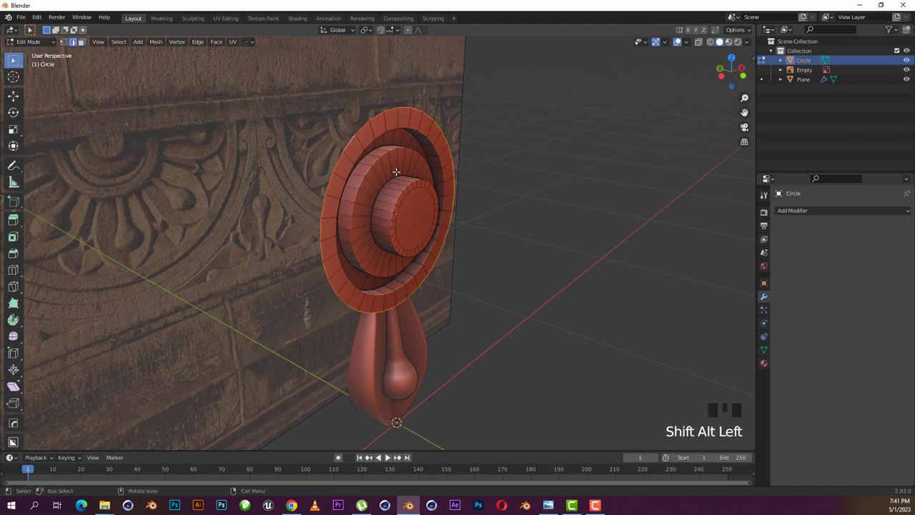
Extrude the selected ring about 5 cm along Y for a third raised step, then review it as a whole object
key("KP_3")
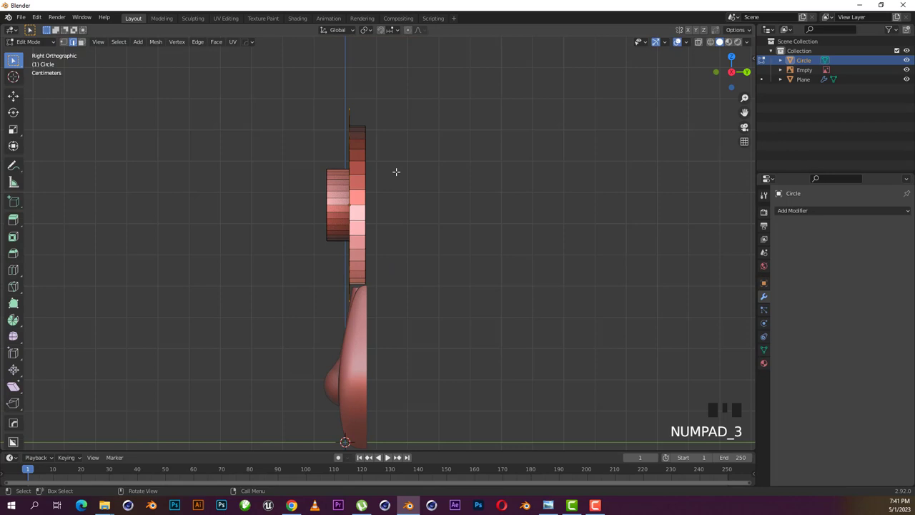
key("e")
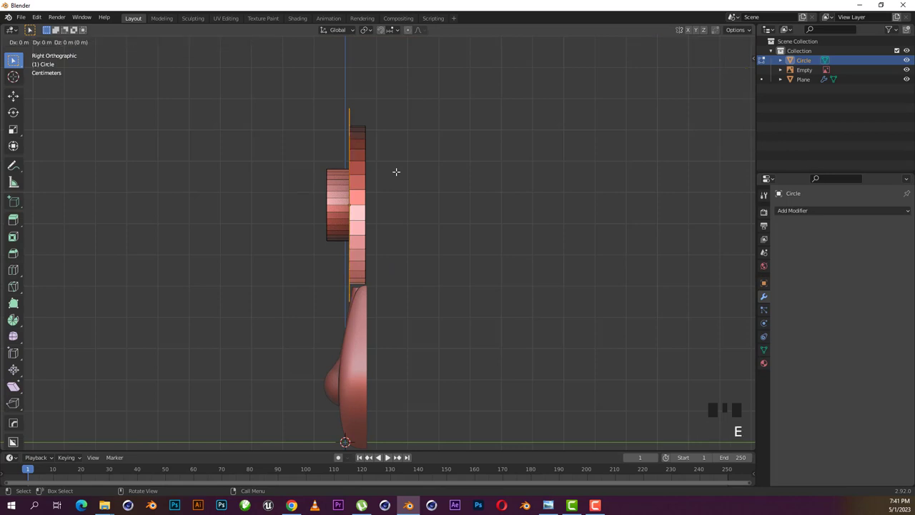
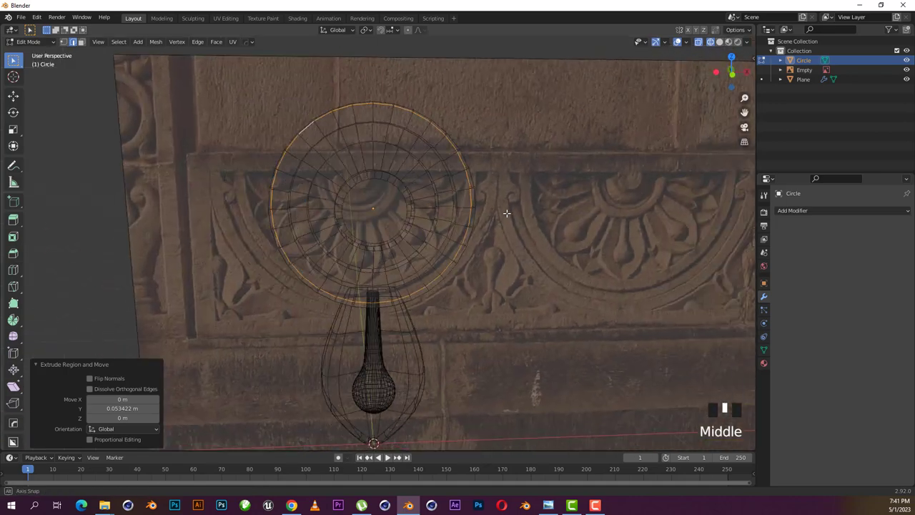
key("shift+z")
key("Tab")
left_click_drag(501, 218, 471, 212)
left_click(471, 212)
left_click_drag(489, 74, 466, 111)
left_click(449, 147)
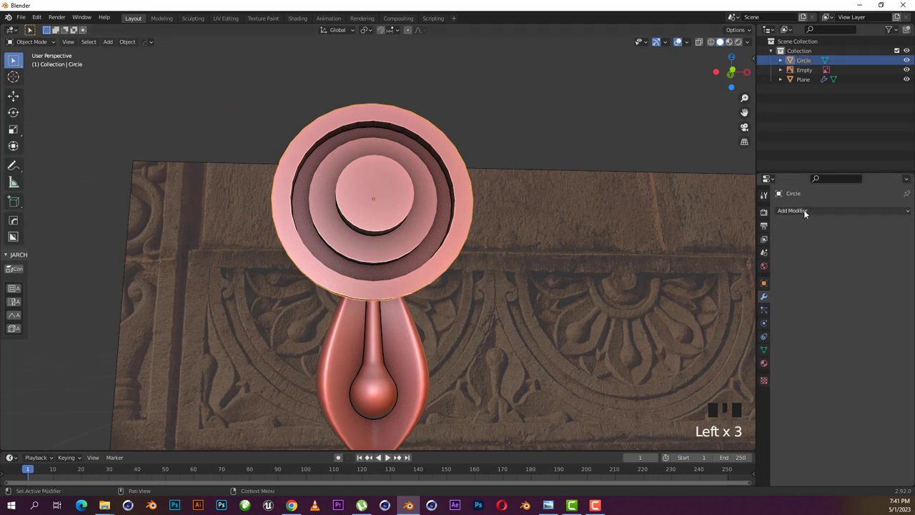
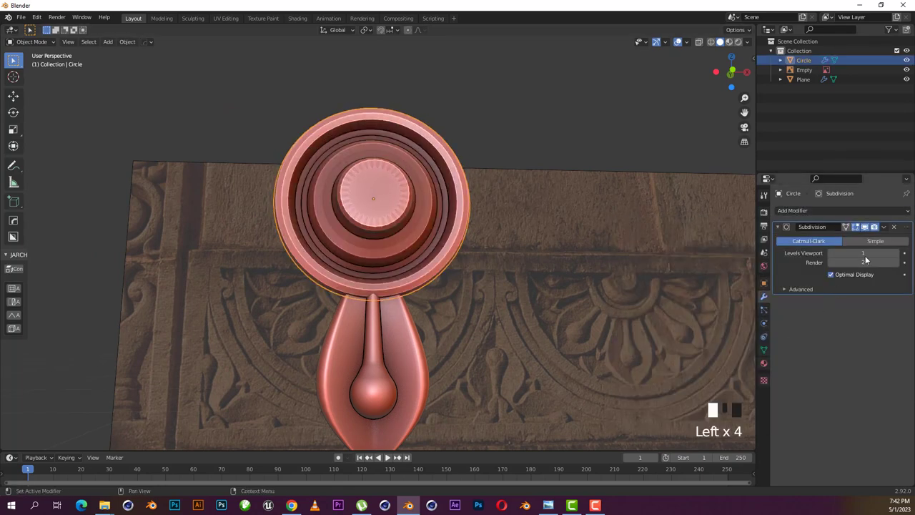
Raise the disc's Subdivision Surface modifier to viewport level 2 and check the smoothing
left_click_drag(901, 254, 375, 163)
left_click_drag(374, 163, 395, 193)
left_click_drag(395, 193, 414, 196)
scroll("up", 3)
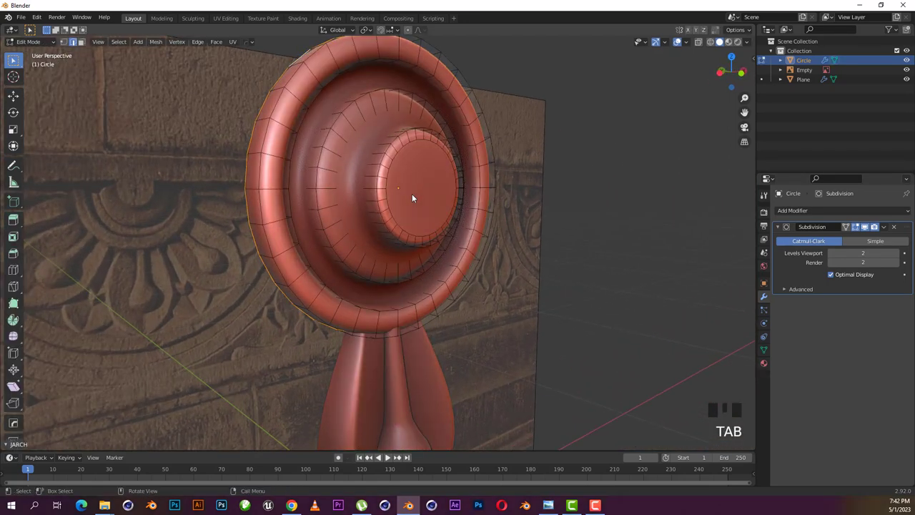
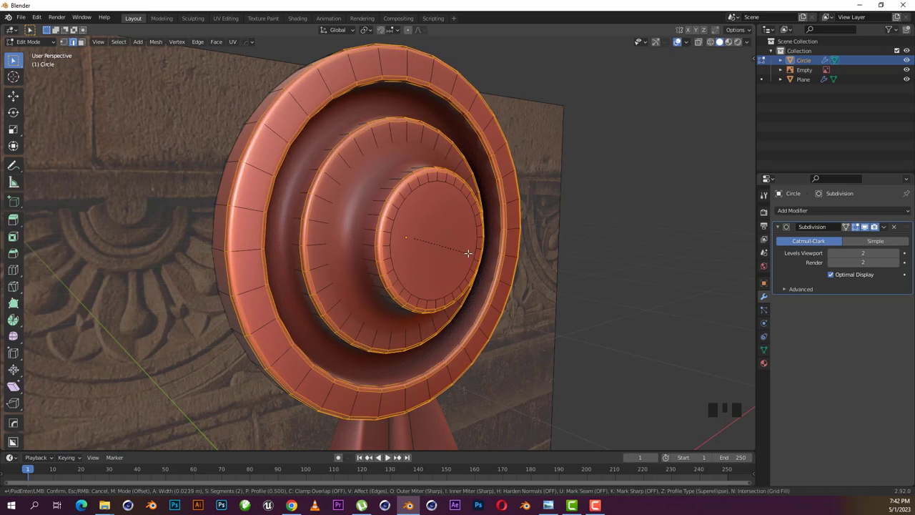
Add loop cuts inside the rings and slide them toward the edges to sharpen the grooves
key("Tab")
scroll("down", 3)
left_click_drag(473, 251, 362, 215)
scroll("up", 3)
key("Tab")
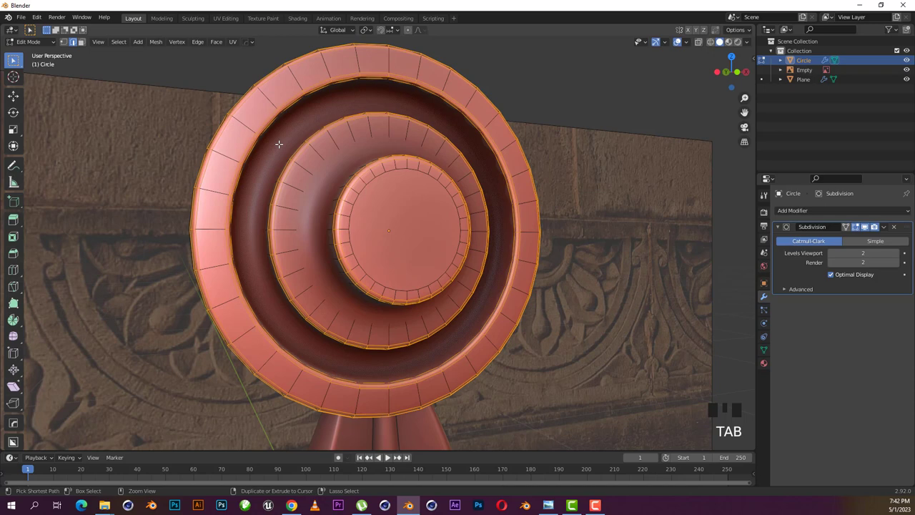
key("ctrl+r")
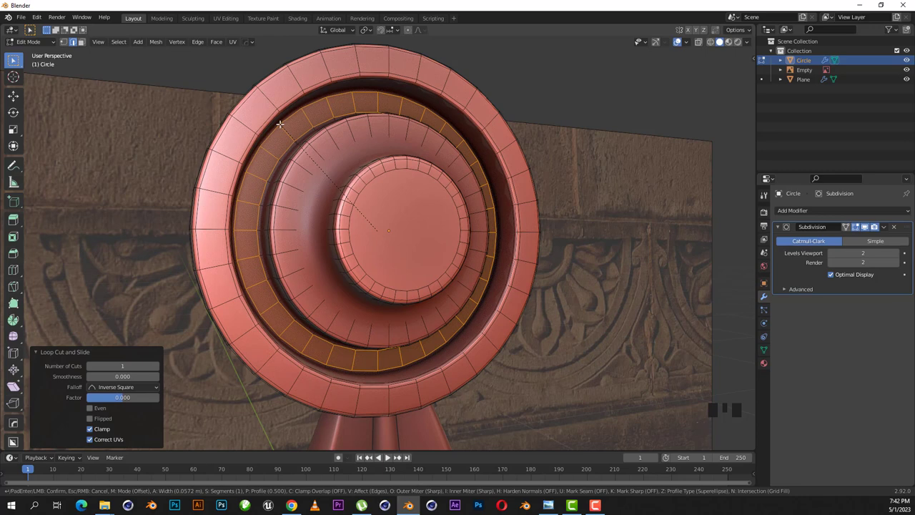
key("Tab")
left_click_drag(368, 178, 402, 192)
key("Tab")
key("ctrl+r")
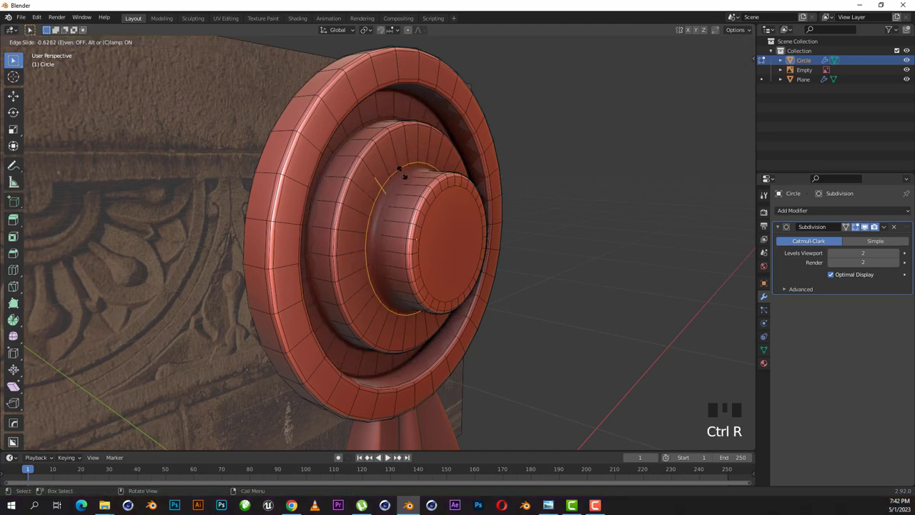
key("Tab")
Inspect the crisp rings from the front with the disc back as a whole object
scroll("down", 3)
left_click_drag(453, 199, 412, 186)
key("KP_1")
scroll("down", 3)
left_click_drag(432, 244, 463, 89)
left_click(463, 89)
scroll("up", 3)
left_click_drag(416, 285, 381, 211)
left_click(382, 212)
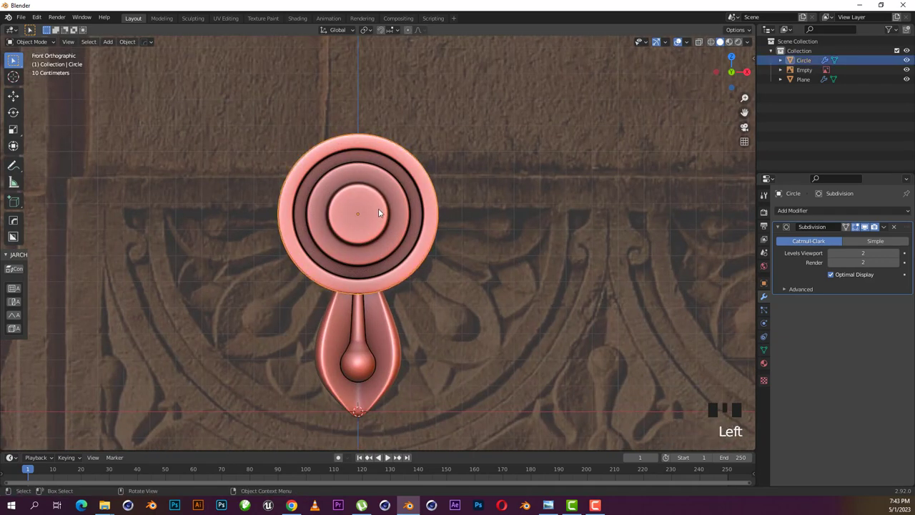
Select the petal below the center and duplicate two copies rotated about 45° around the disc
key("shift+s")
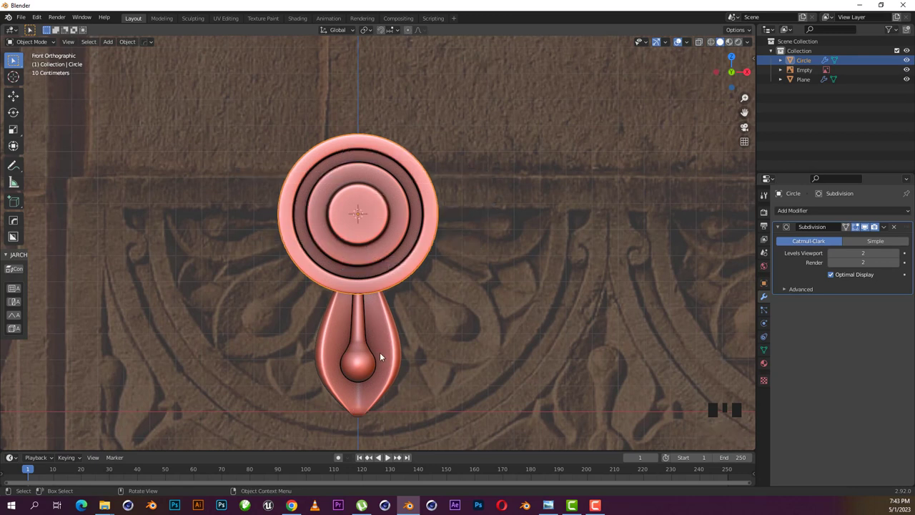
left_click(387, 343)
left_click_drag(389, 342, 453, 370)
scroll("down", 3)
left_click_drag(446, 285, 506, 105)
left_click(505, 105)
scroll("up", 3)
left_click(412, 279)
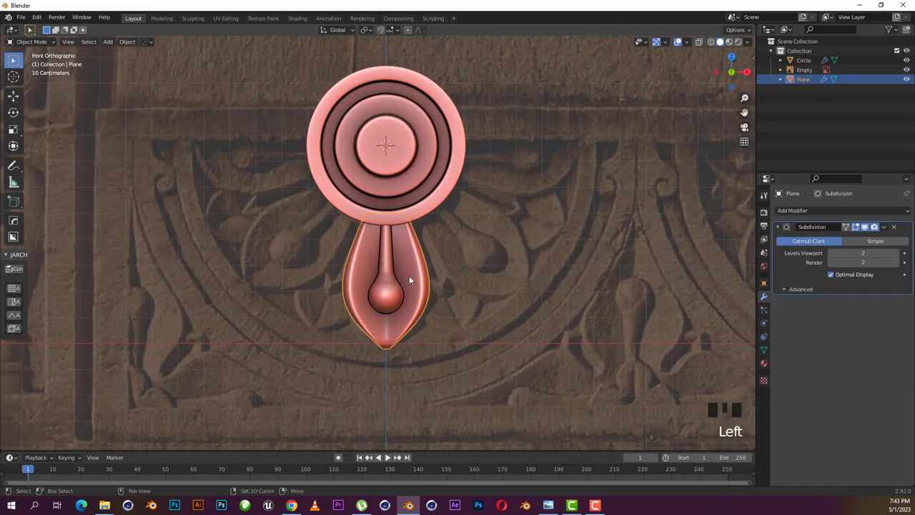
key("shift+d")
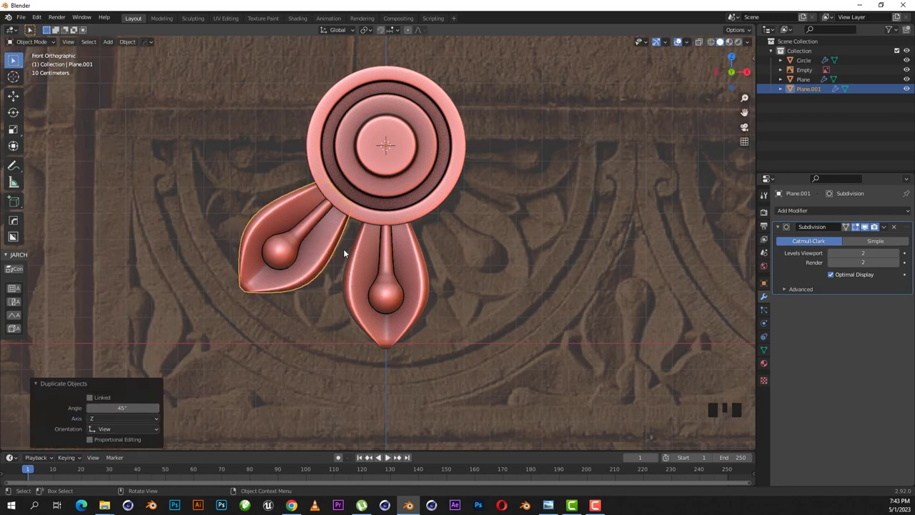
key("shift+d")
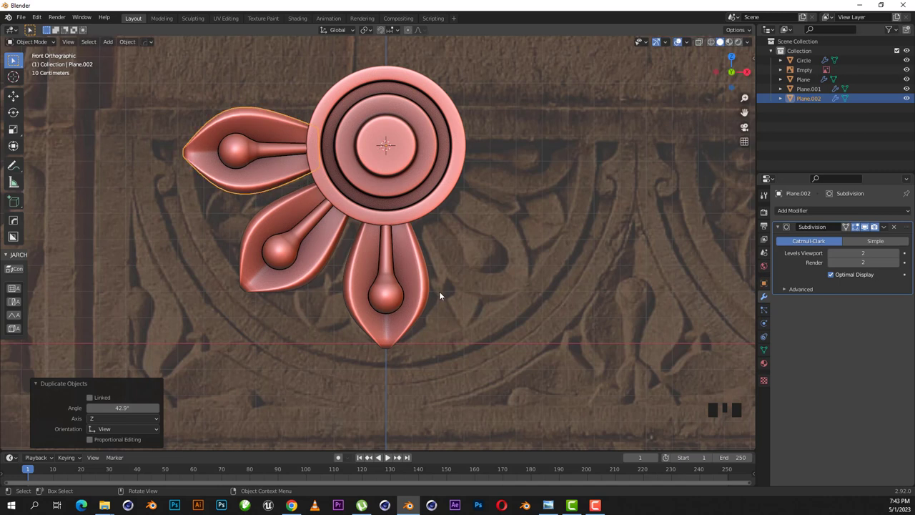
Duplicate two more petals rotated to the right, completing five, and check the fan from the front
left_click(420, 262)
key("shift+d")
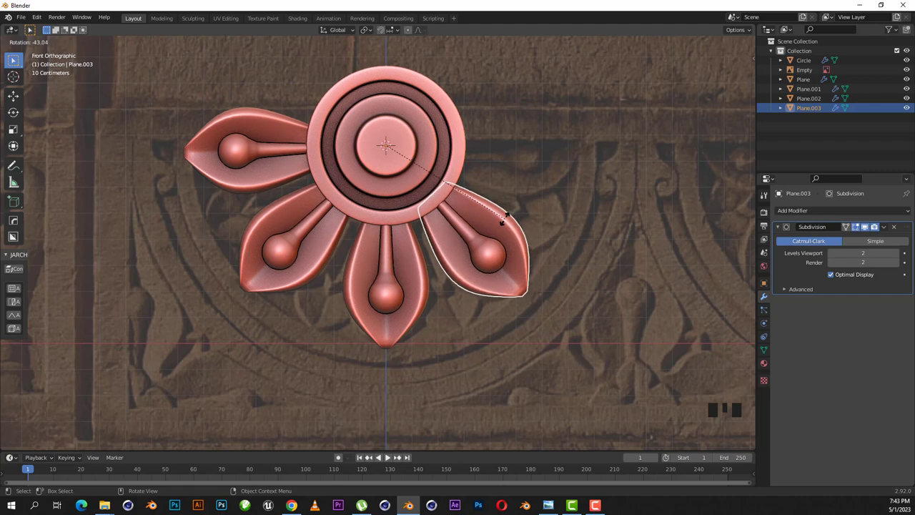
key("shift+d")
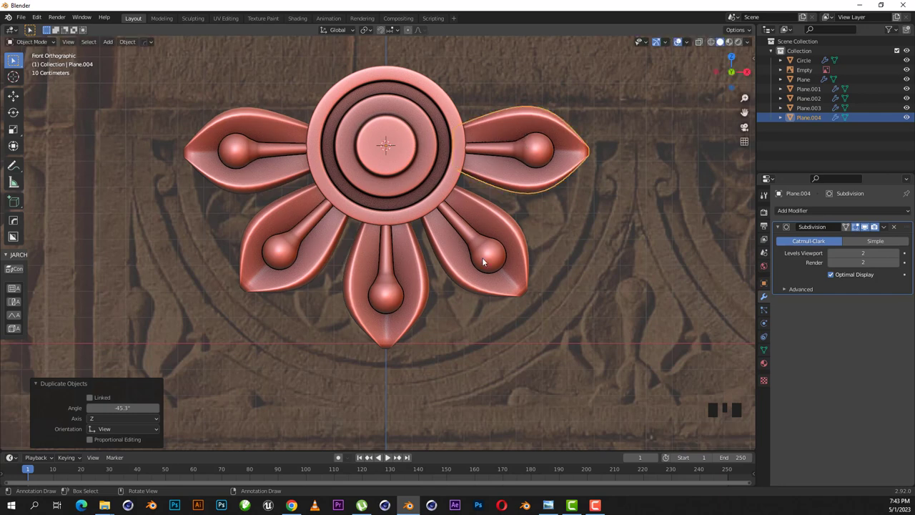
scroll("down", 3)
left_click(202, 198)
scroll("down", 3)
left_click_drag(448, 252, 387, 215)
scroll("up", 3)
left_click_drag(394, 211, 392, 188)
key("KP_1")
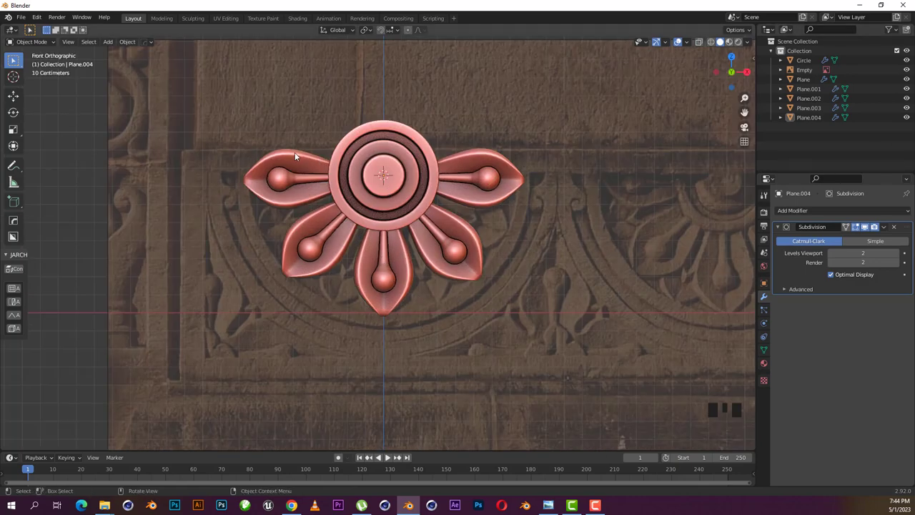
Move all five petals into a new collection named Flower
left_click(298, 155)
left_click(326, 269)
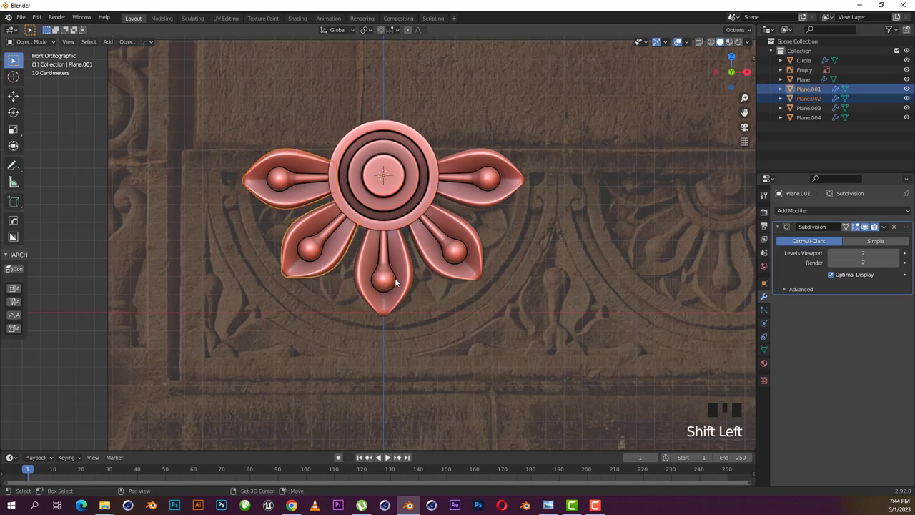
left_click(404, 278)
left_click(455, 275)
left_click(517, 183)
key("m")
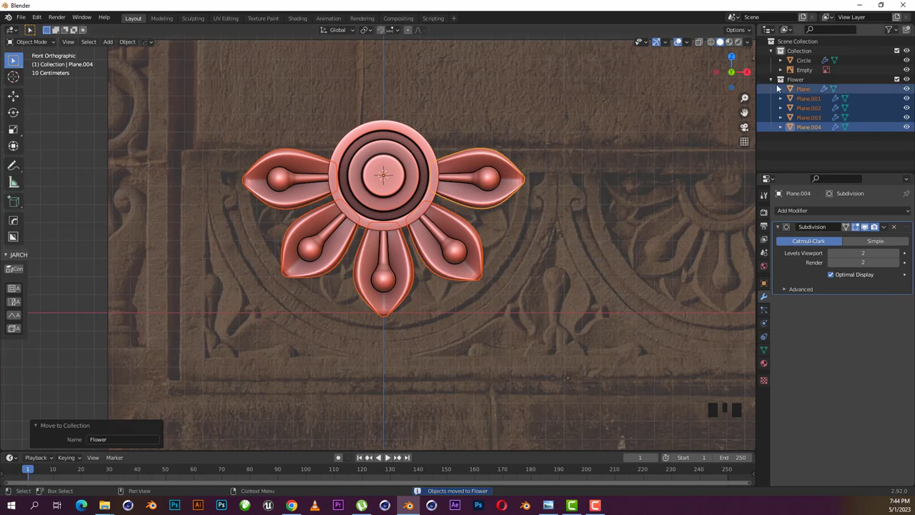
left_click(772, 83)
left_click_drag(797, 112, 857, 96)
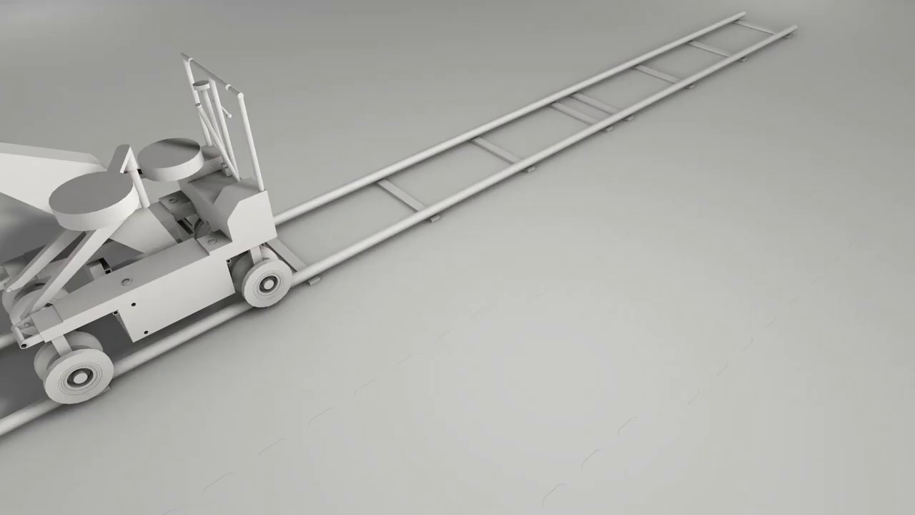